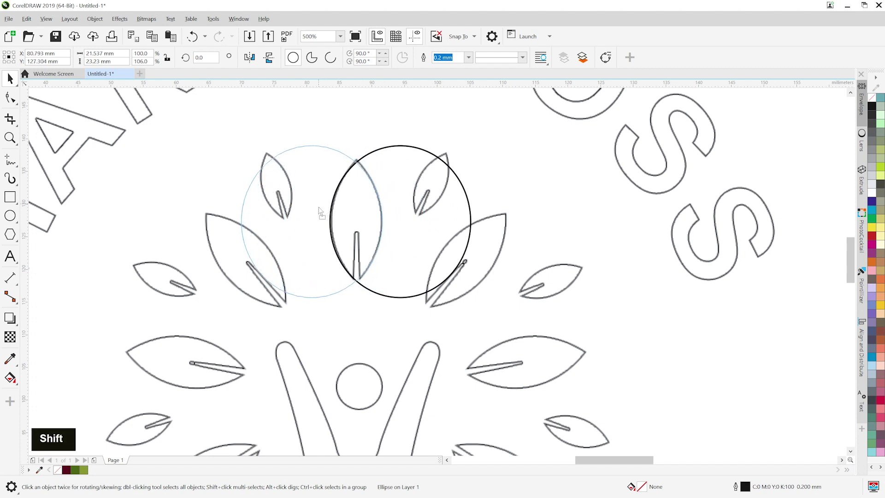
Step: Intersect a circle with its dropped copy into a leaf shape and delete both circles
{"action": "right_click", "coordinate": [321, 211]}
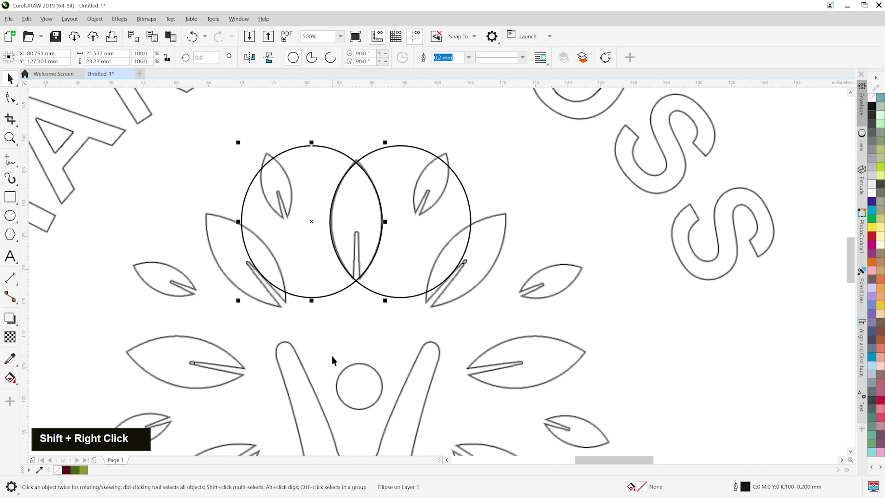
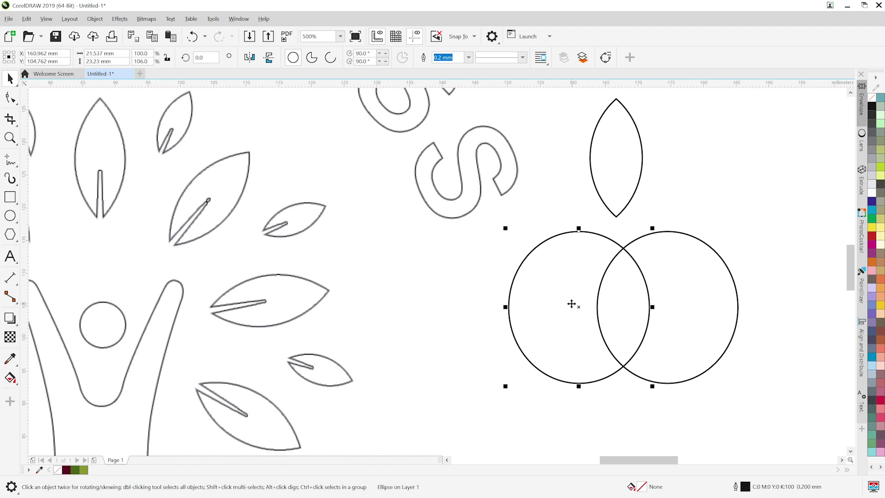
{"action": "key", "text": "Delete"}
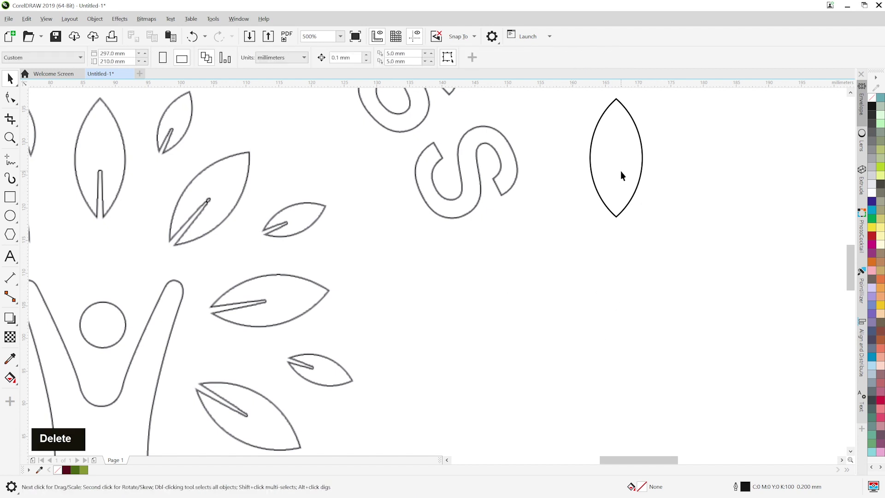
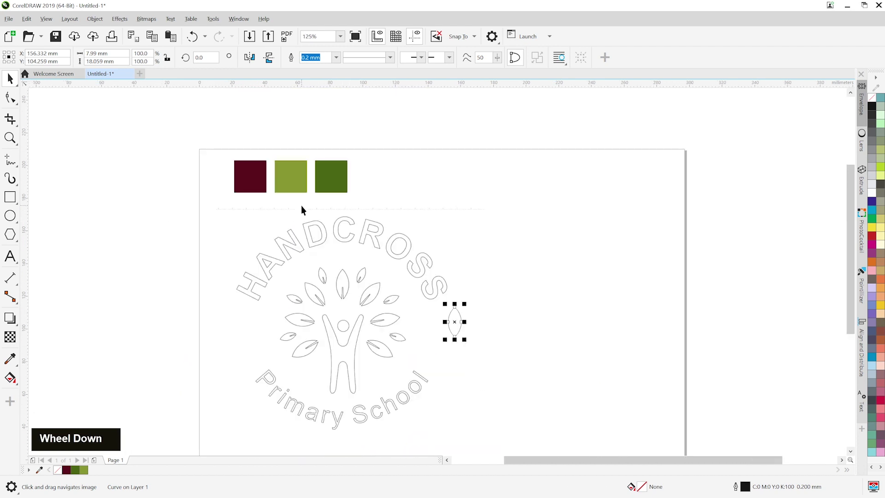
Step: Fill the leaf light green and draw a narrow upright vein rectangle over its lower half
{"action": "middle_click", "coordinate": [420, 252]}
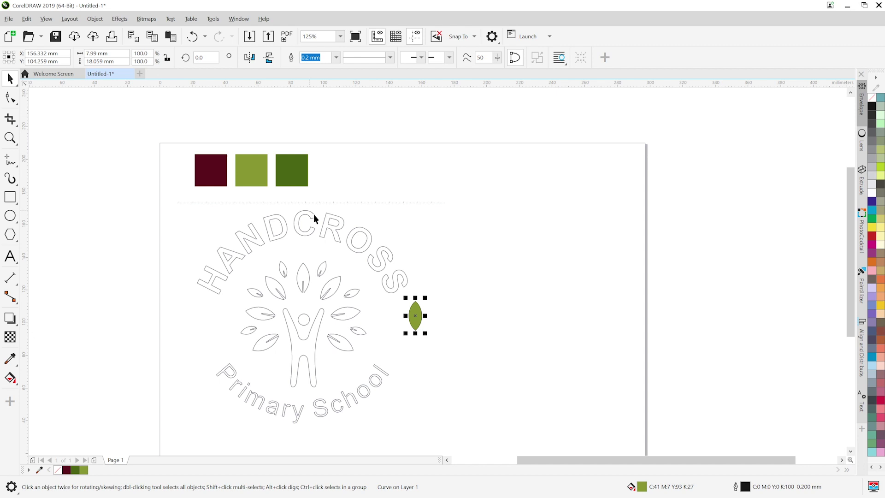
{"action": "scroll", "scroll_direction": "up", "scroll_amount": 3}
{"action": "middle_click", "coordinate": [301, 326]}
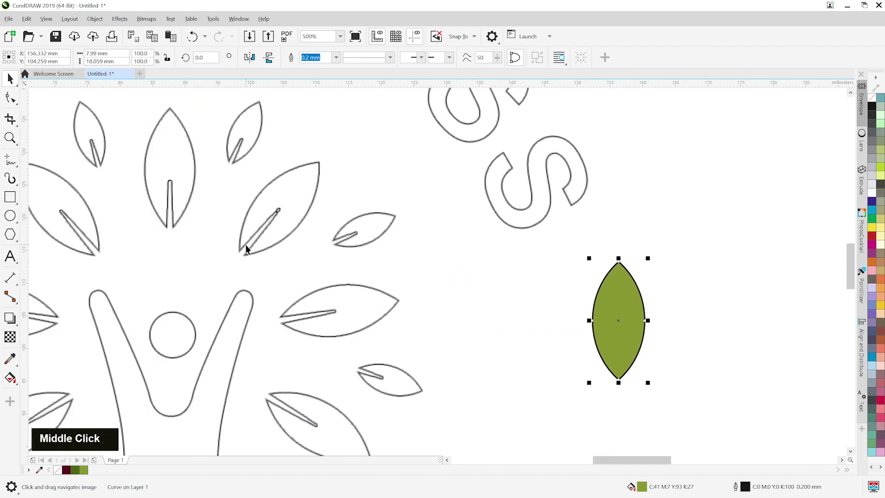
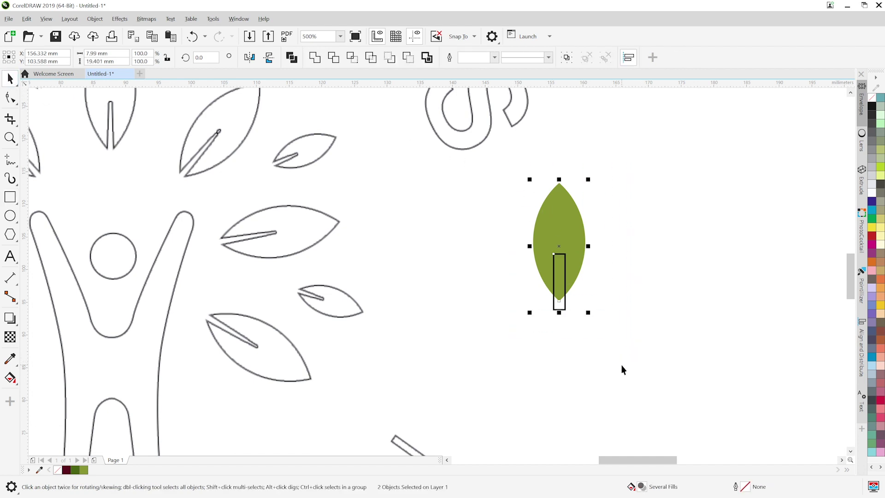
Step: Narrow the vein rectangle to 1.085 mm, give it a hairline outline and convert it to curves
{"action": "key", "text": "c"}
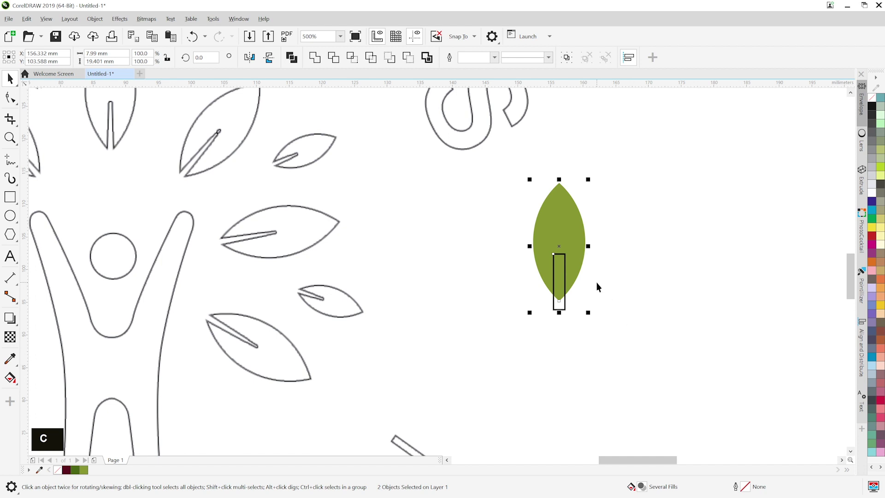
{"action": "scroll", "scroll_direction": "up", "scroll_amount": 3}
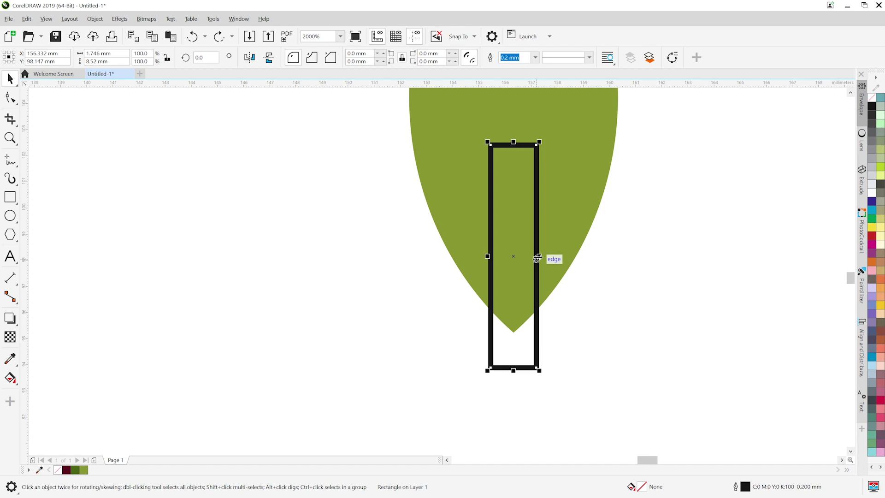
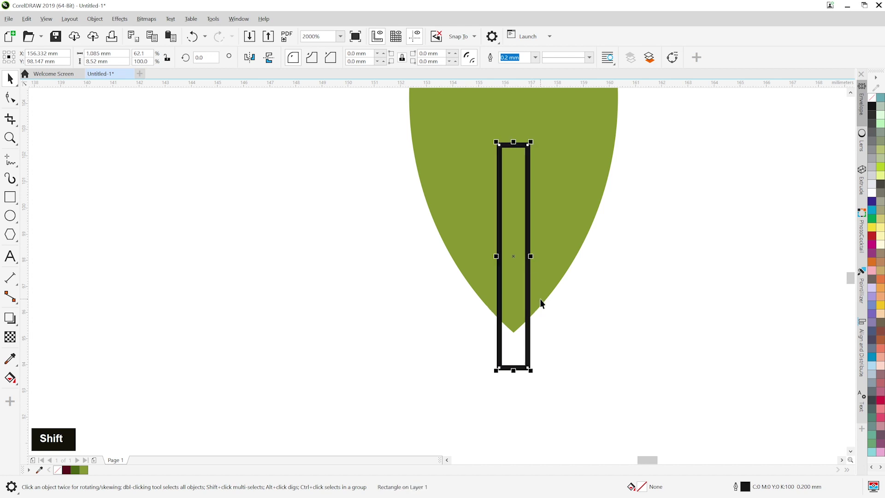
{"action": "middle_click", "coordinate": [604, 291]}
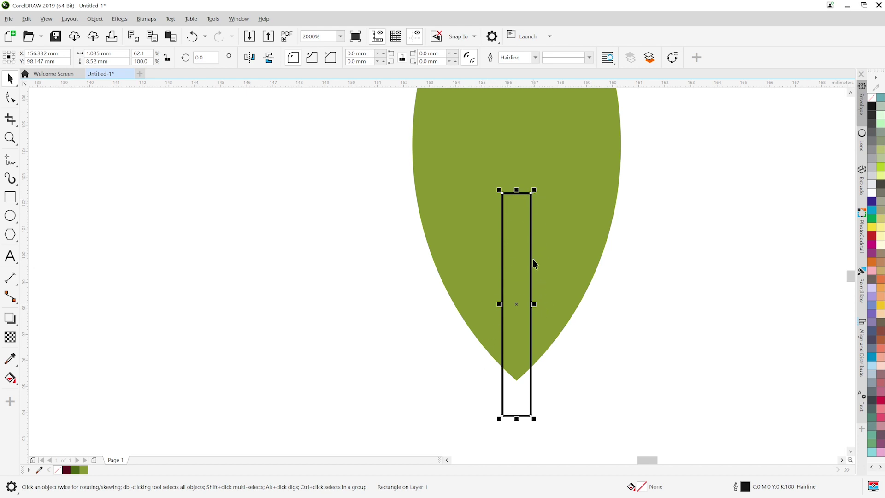
{"action": "right_click", "coordinate": [523, 215]}
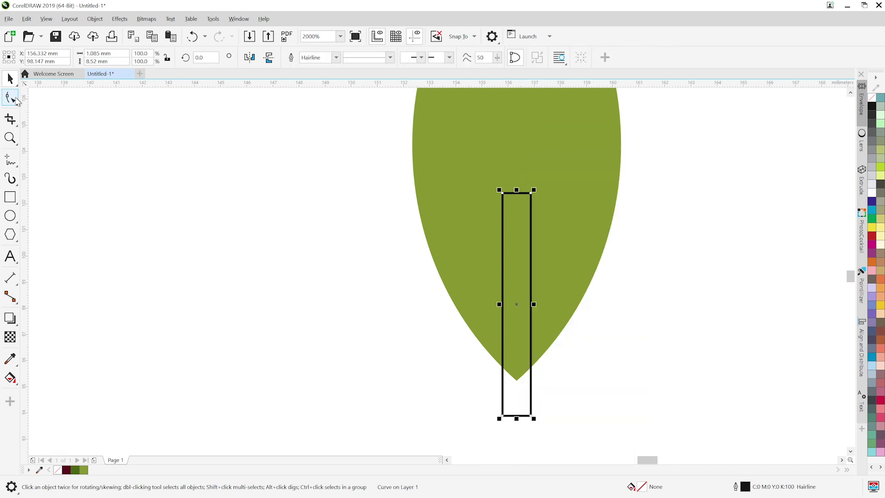
Step: Taper the vein into a black spike, trim it out of the leaf and delete the spare spike
{"action": "scroll", "scroll_direction": "up", "scroll_amount": 3}
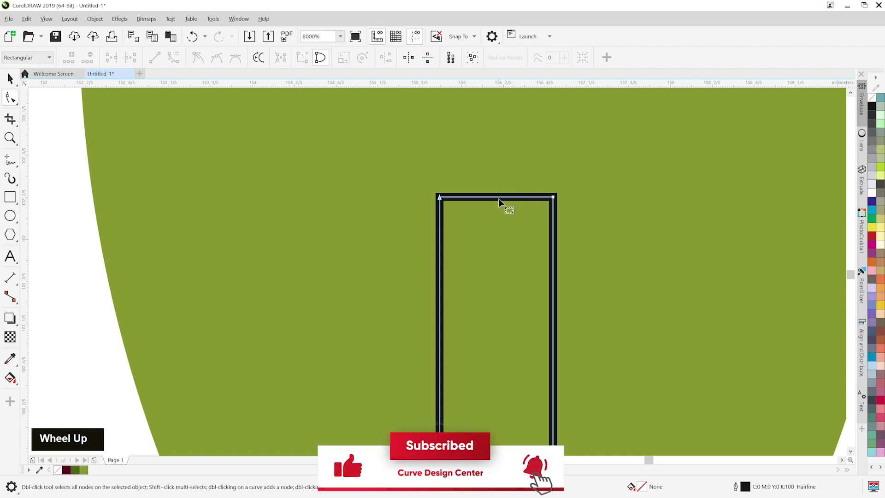
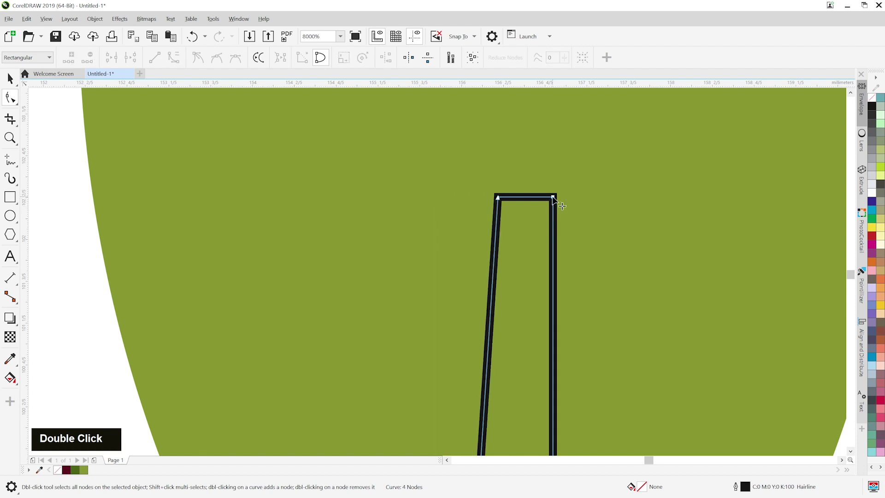
{"action": "scroll", "scroll_direction": "down", "scroll_amount": 3}
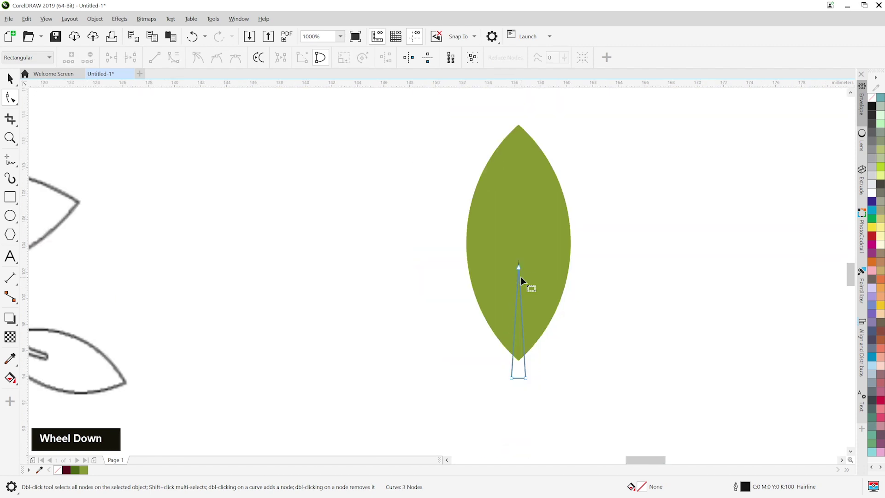
{"action": "middle_click", "coordinate": [534, 356]}
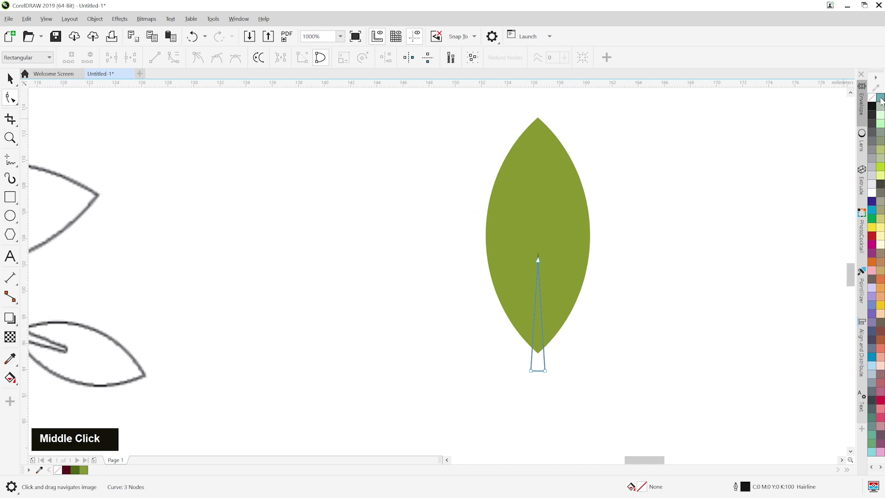
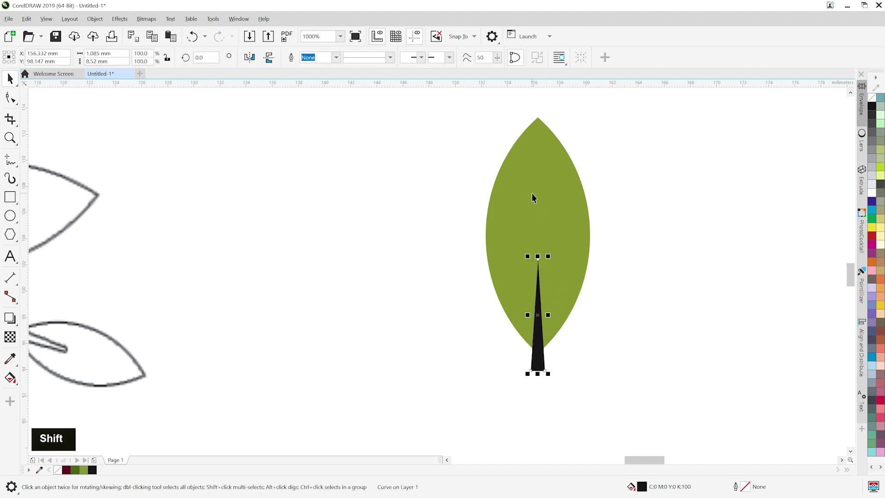
{"action": "left_click", "coordinate": [536, 196]}
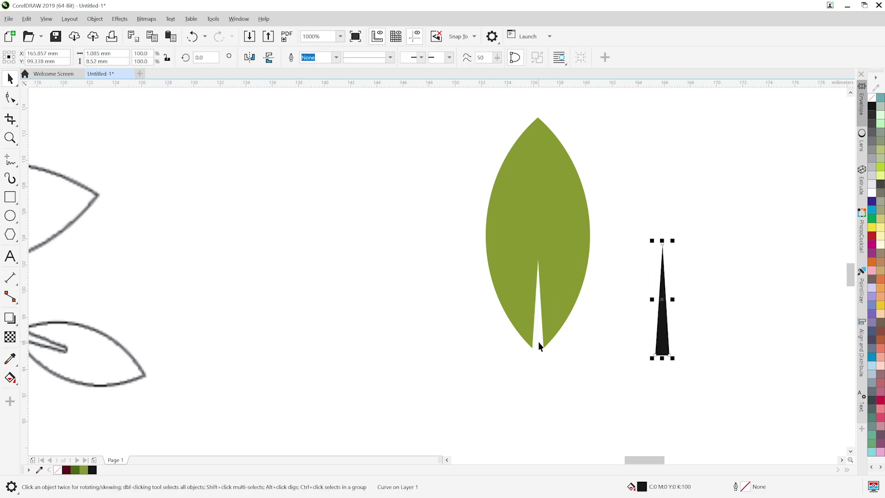
{"action": "key", "text": "Delete"}
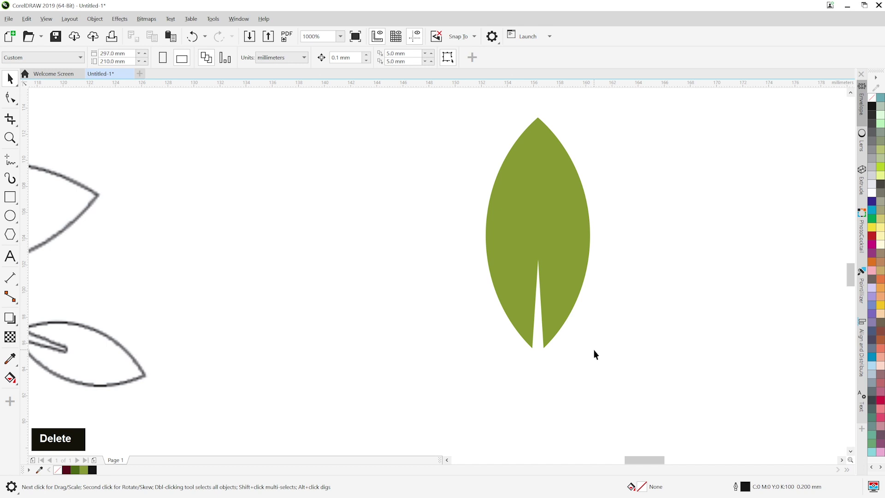
Step: Move the leaf onto the tree's top leaf outline and draw a maroon ellipse by the head
{"action": "scroll", "scroll_direction": "down", "scroll_amount": 3}
{"action": "middle_click", "coordinate": [572, 347]}
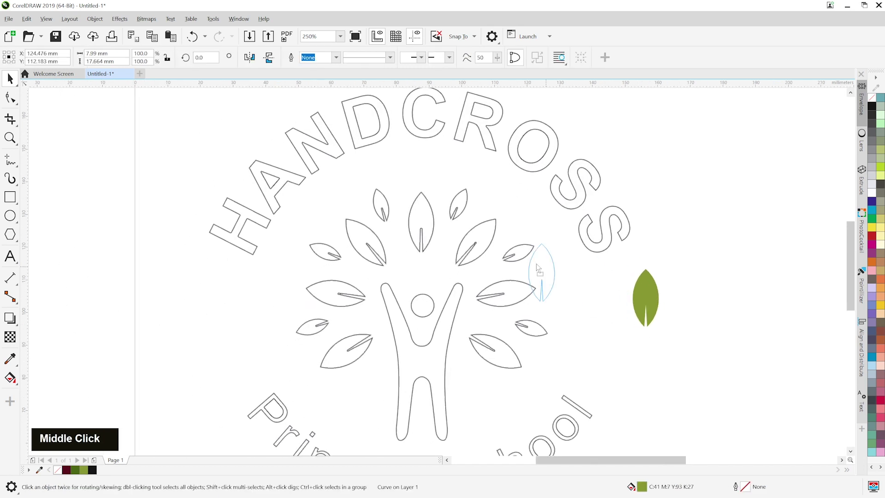
{"action": "scroll", "scroll_direction": "up", "scroll_amount": 3}
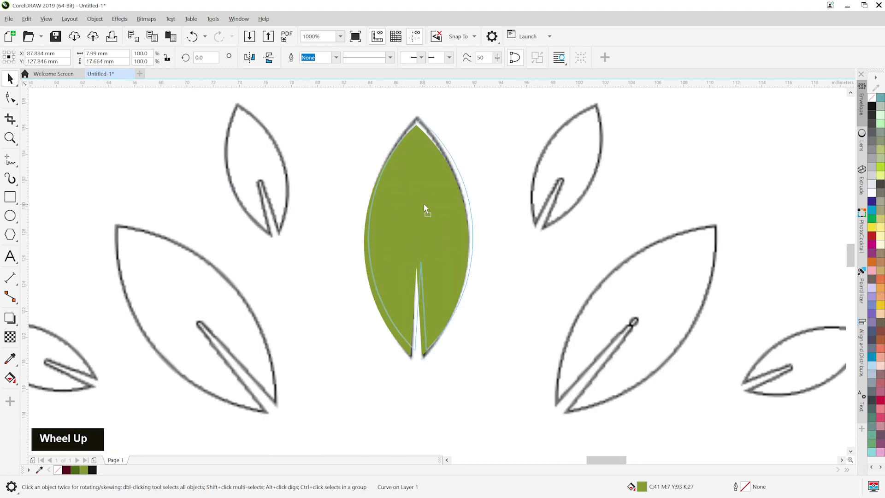
{"action": "scroll", "scroll_direction": "down", "scroll_amount": 3}
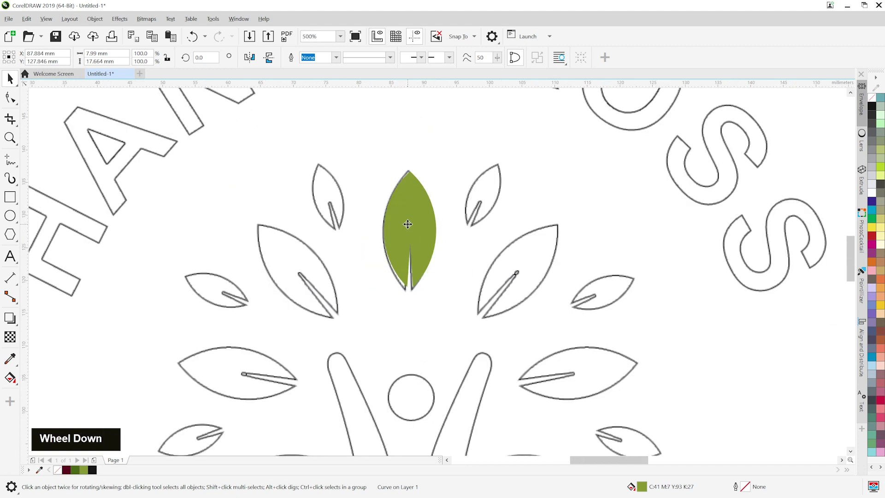
{"action": "middle_click", "coordinate": [462, 384]}
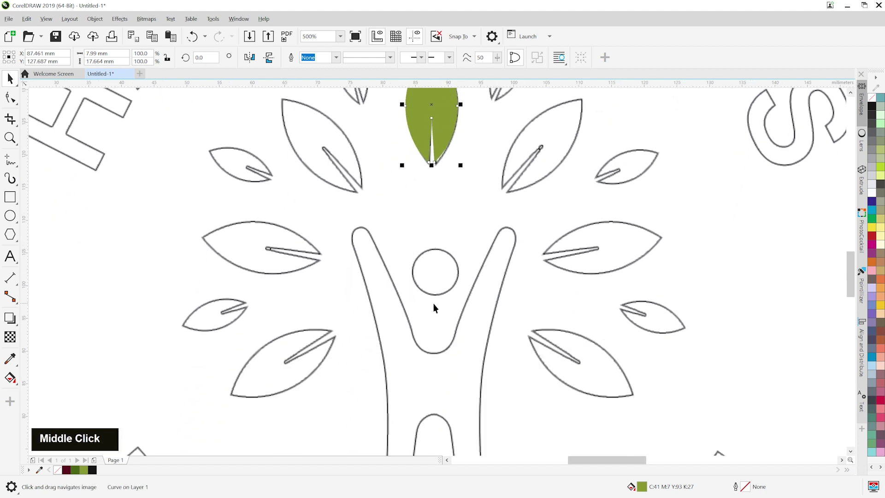
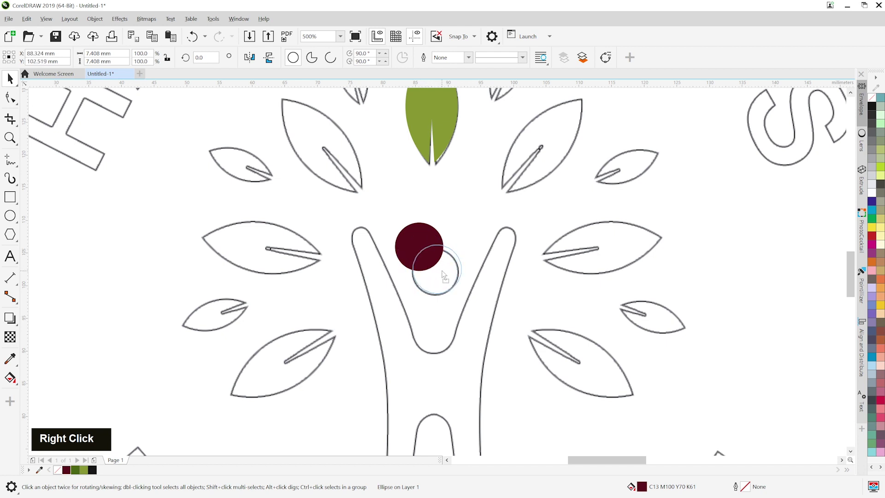
Step: Snap the maroon circle onto the figure's head outline
{"action": "scroll", "scroll_direction": "up", "scroll_amount": 3}
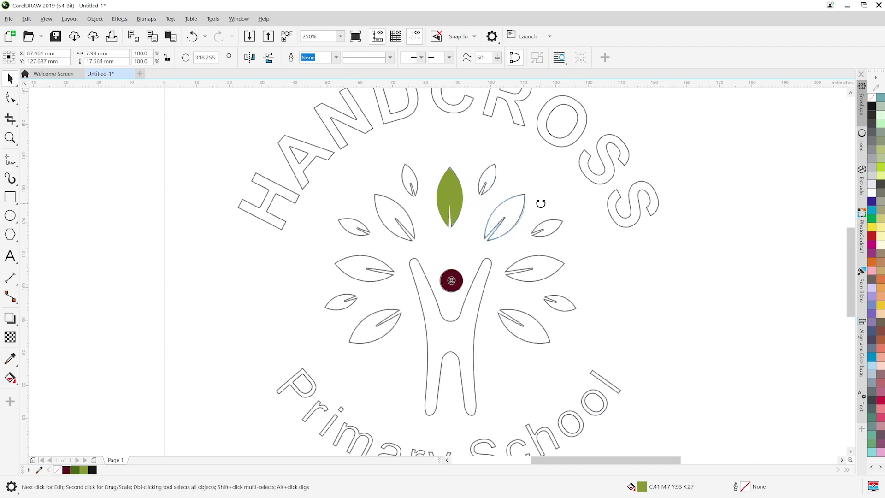
Step: Drop rotated leaf copies onto the right-side leaves, repeating with Ctrl+R
{"action": "right_click", "coordinate": [544, 206]}
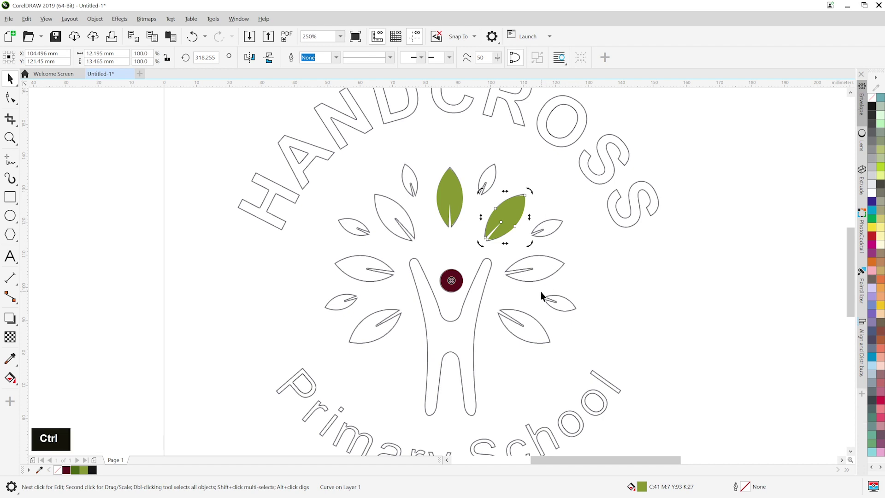
{"action": "key", "text": "ctrl+r"}
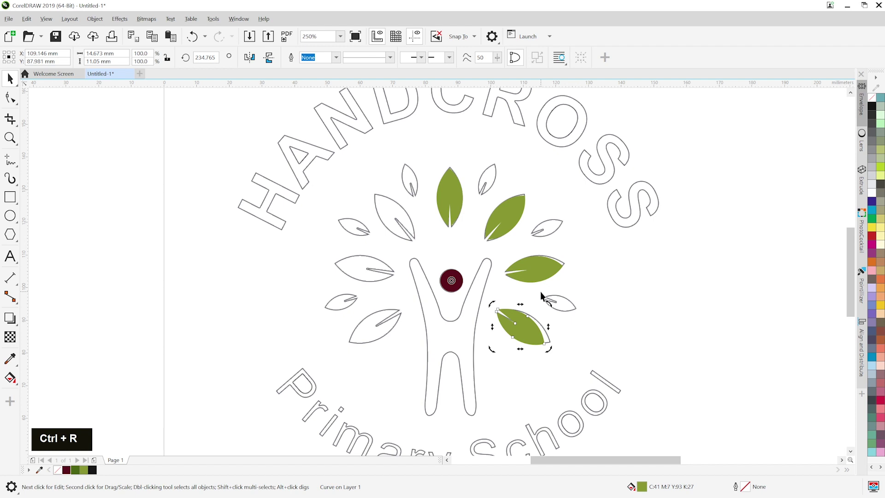
{"action": "scroll", "scroll_direction": "up", "scroll_amount": 3}
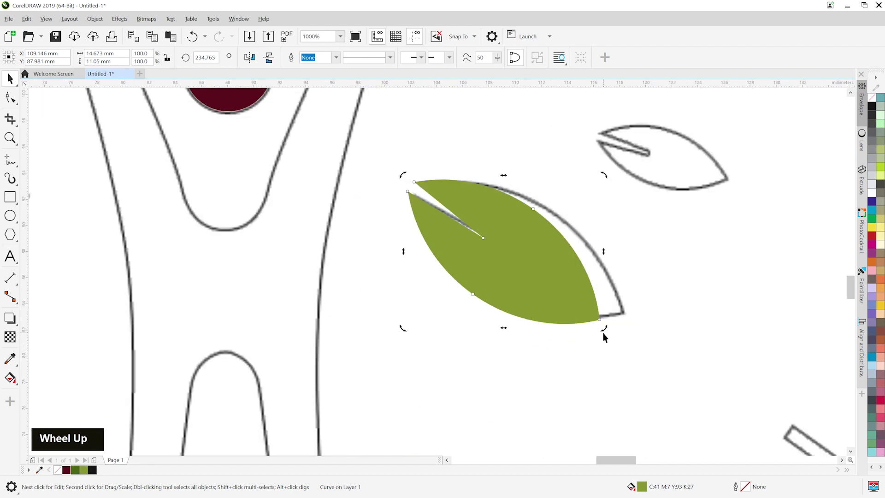
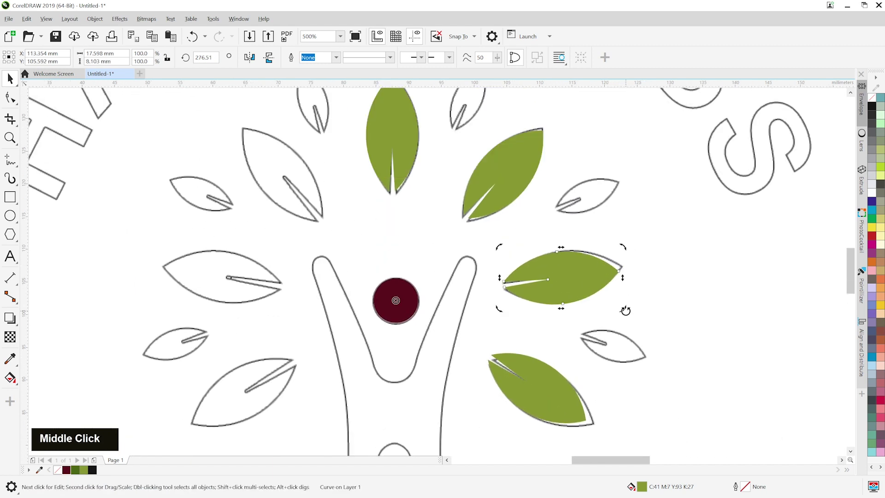
{"action": "scroll", "scroll_direction": "down", "scroll_amount": 3}
Step: Mirror the right green leaves to the left and group all eight leaves with the maroon head
{"action": "left_click", "coordinate": [580, 278]}
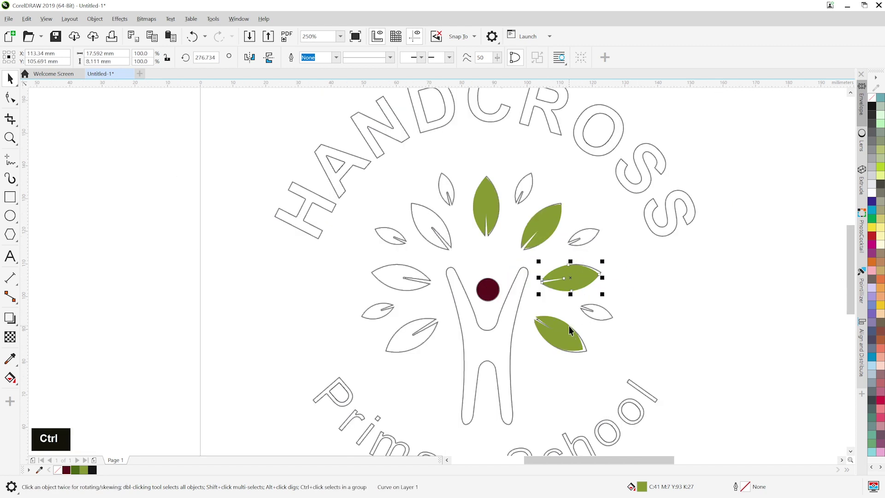
{"action": "left_click", "coordinate": [550, 226]}
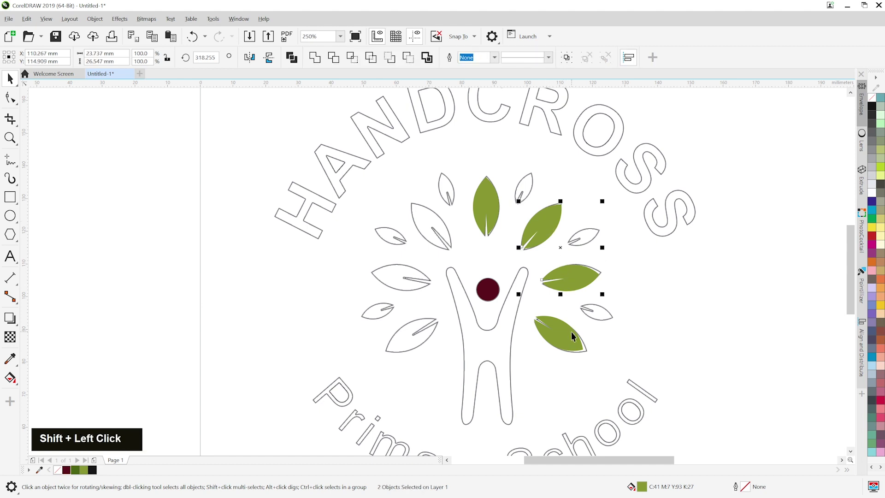
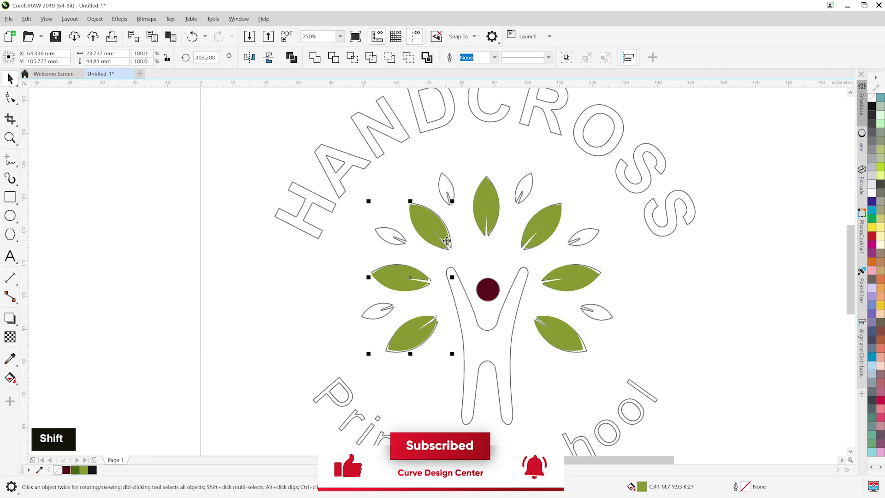
{"action": "scroll", "scroll_direction": "up", "scroll_amount": 3}
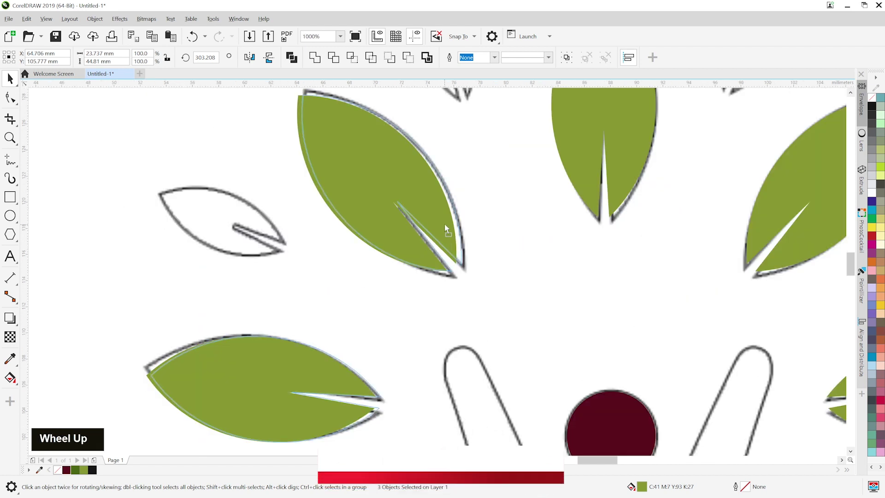
{"action": "scroll", "scroll_direction": "down", "scroll_amount": 3}
{"action": "right_click", "coordinate": [193, 250]}
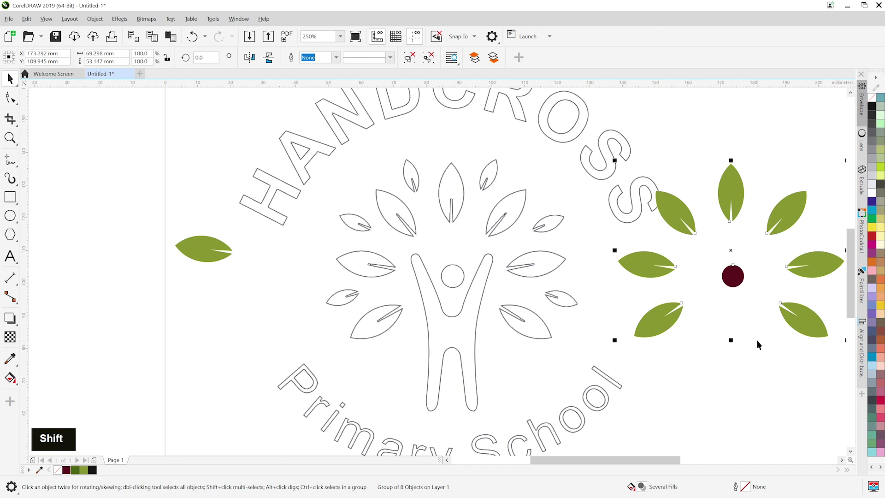
Step: Copy a leaf, recolour it dark green at 58% scale and drop rotated copies on the small leaves
{"action": "key", "text": "ctrl+z"}
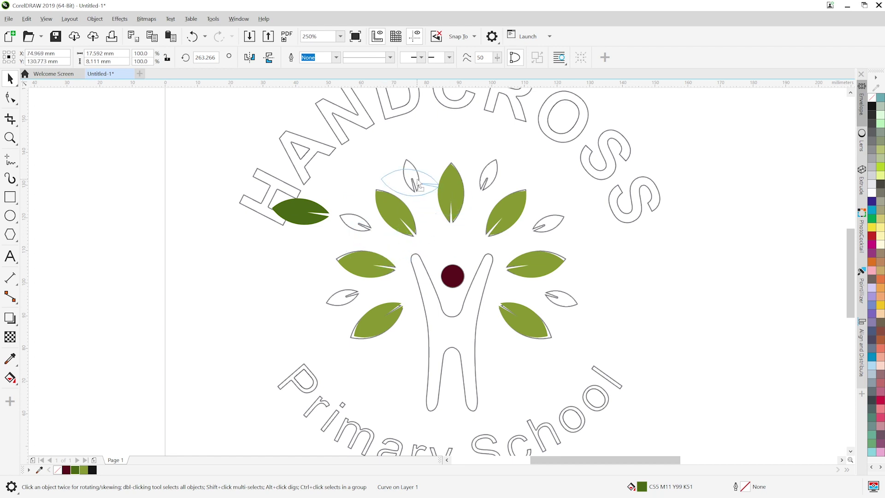
{"action": "scroll", "scroll_direction": "up", "scroll_amount": 3}
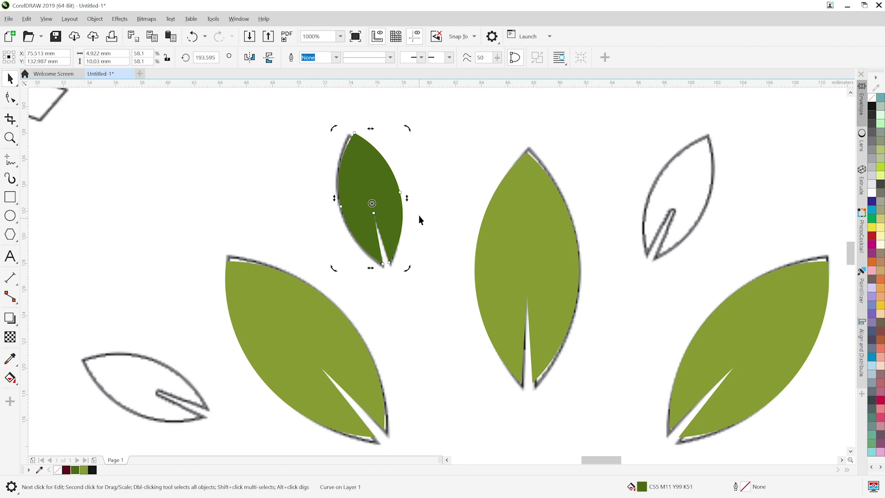
{"action": "scroll", "scroll_direction": "down", "scroll_amount": 3}
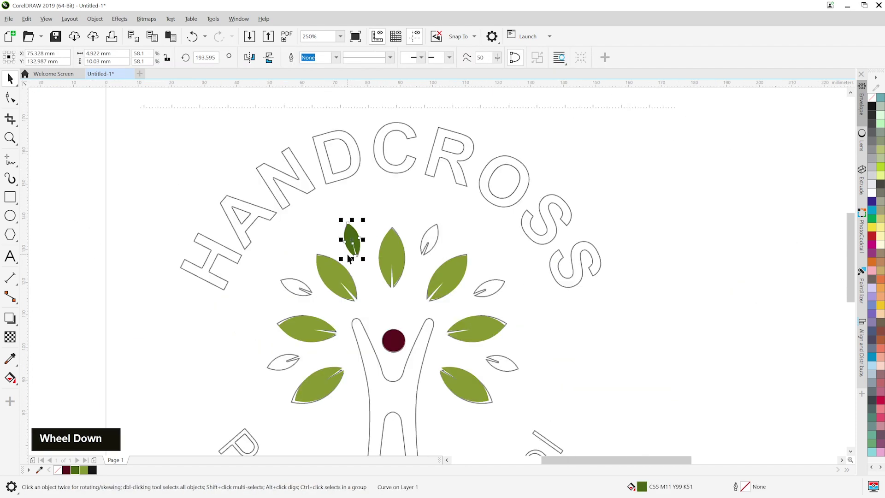
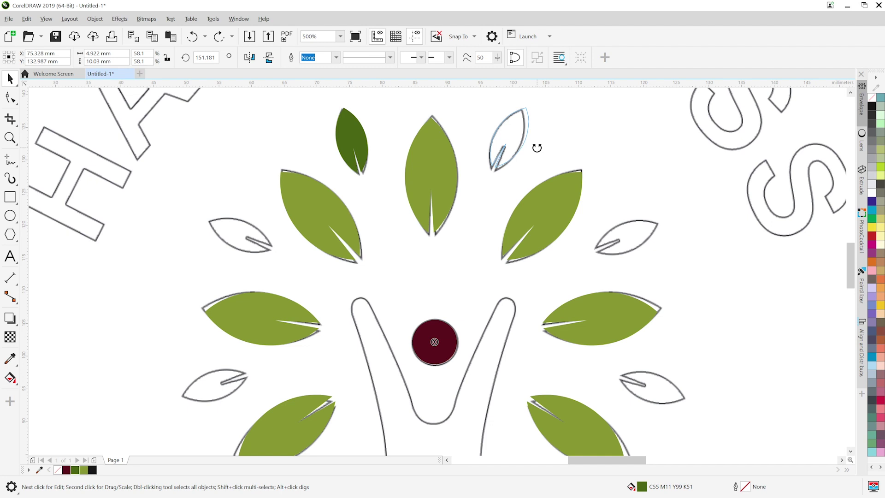
{"action": "right_click", "coordinate": [540, 151]}
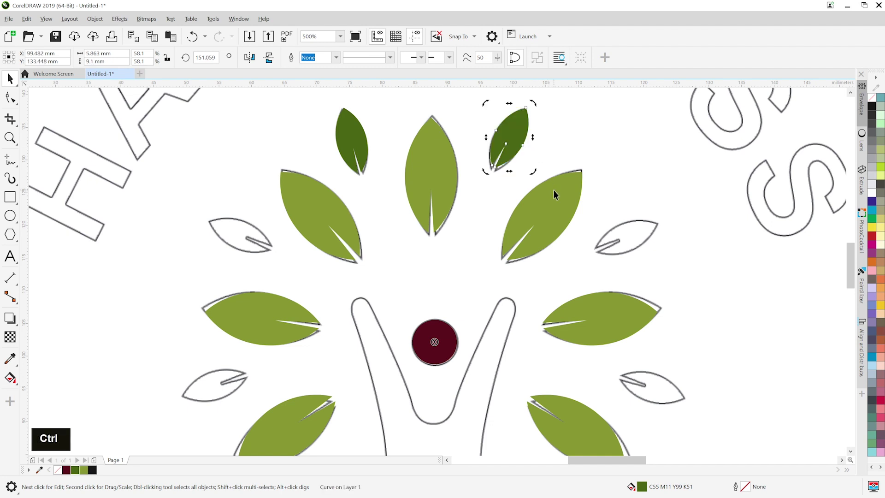
{"action": "key", "text": "ctrl+r"}
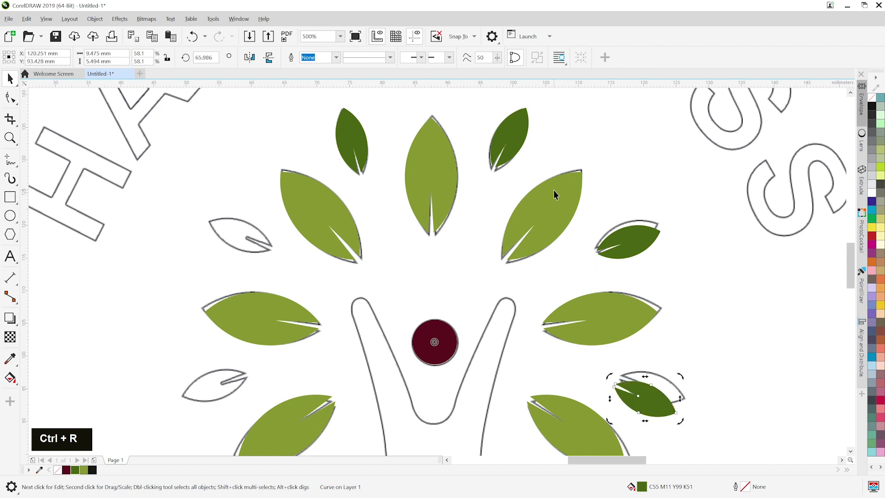
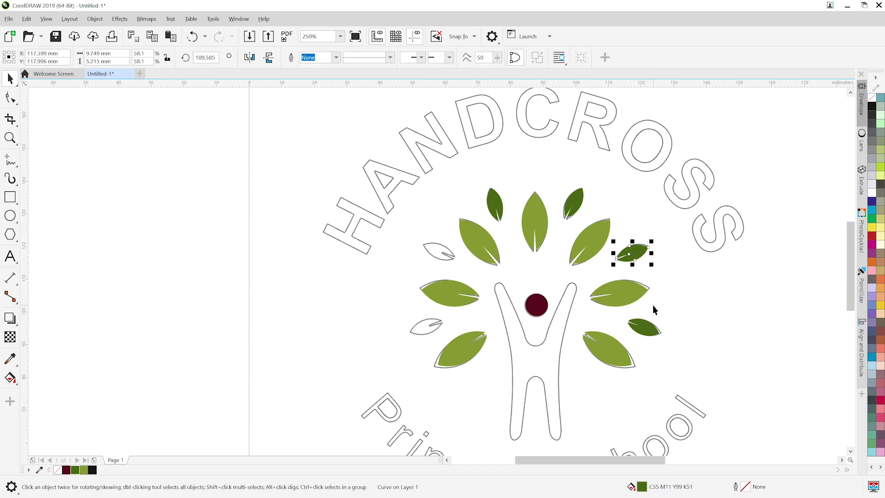
Step: Mirror the two right dark leaves onto the left small leaves and select all 14 coloured shapes
{"action": "left_click", "coordinate": [651, 330]}
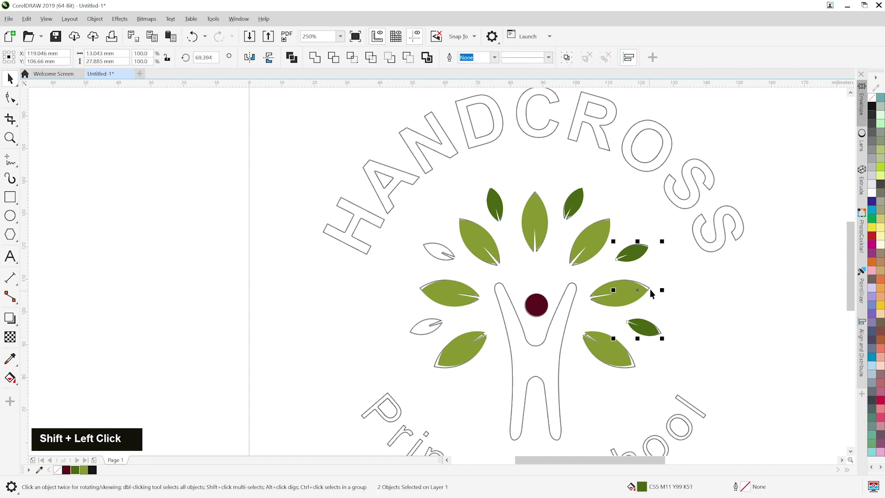
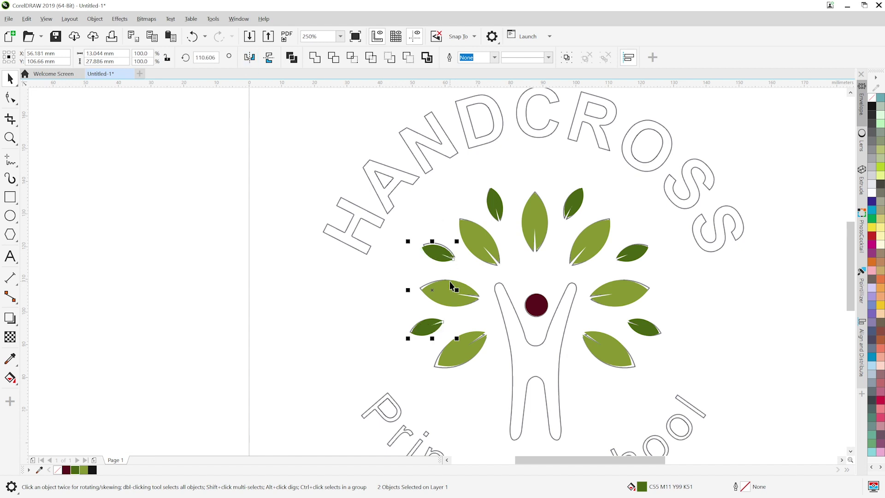
{"action": "scroll", "scroll_direction": "up", "scroll_amount": 3}
{"action": "scroll", "scroll_direction": "down", "scroll_amount": 3}
{"action": "middle_click", "coordinate": [736, 312]}
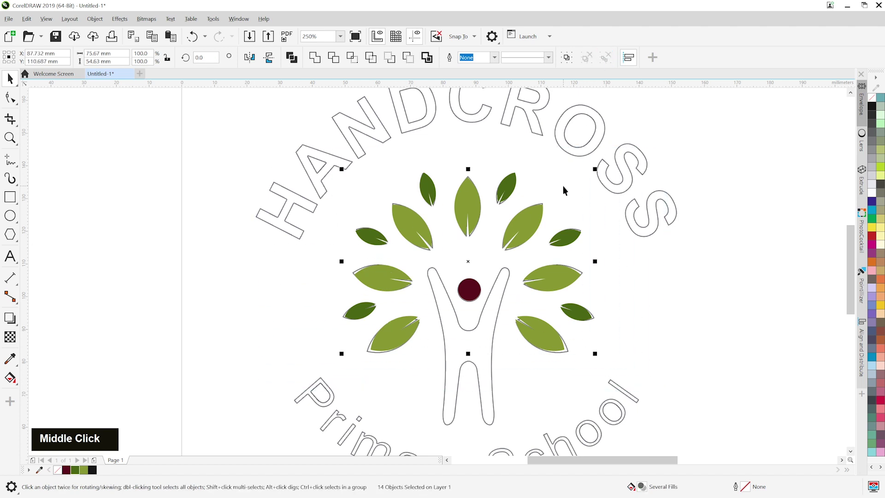
Step: Group the 14 coloured shapes and move the group to the right of the outline figure
{"action": "right_click", "coordinate": [471, 207]}
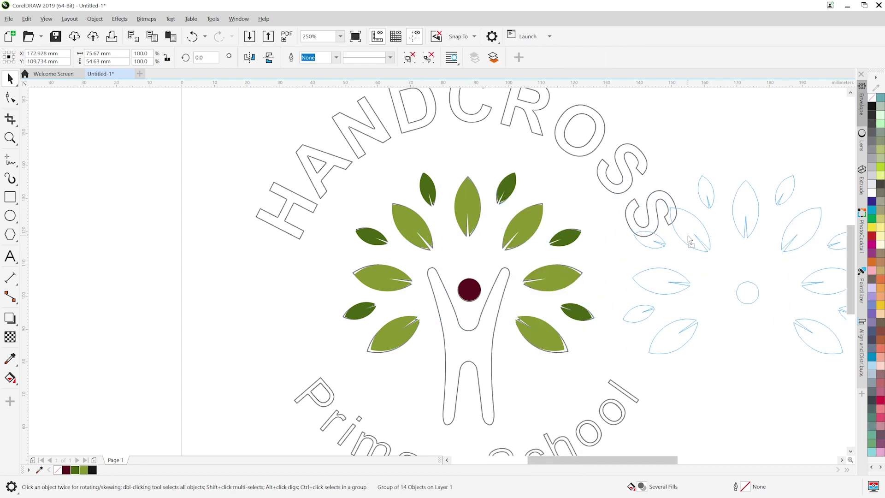
{"action": "scroll", "scroll_direction": "down", "scroll_amount": 3}
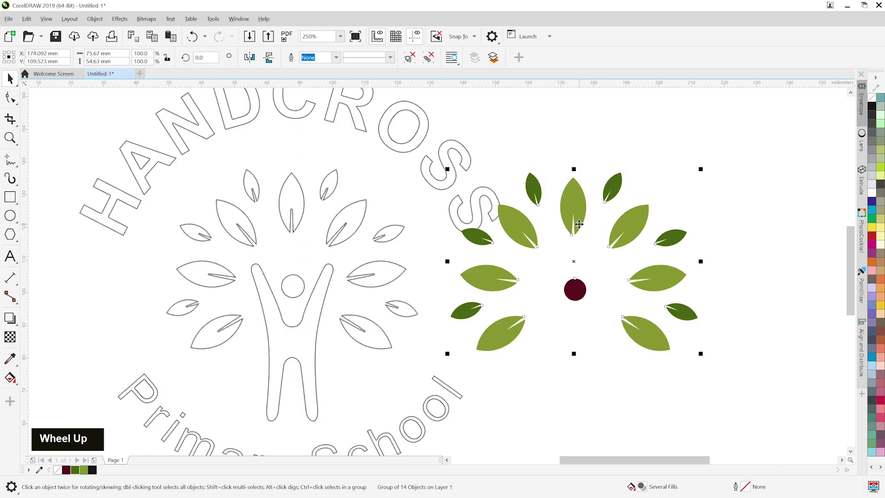
{"action": "scroll", "scroll_direction": "up", "scroll_amount": 3}
{"action": "middle_click", "coordinate": [390, 298]}
{"action": "scroll", "scroll_direction": "up", "scroll_amount": 3}
{"action": "middle_click", "coordinate": [438, 328]}
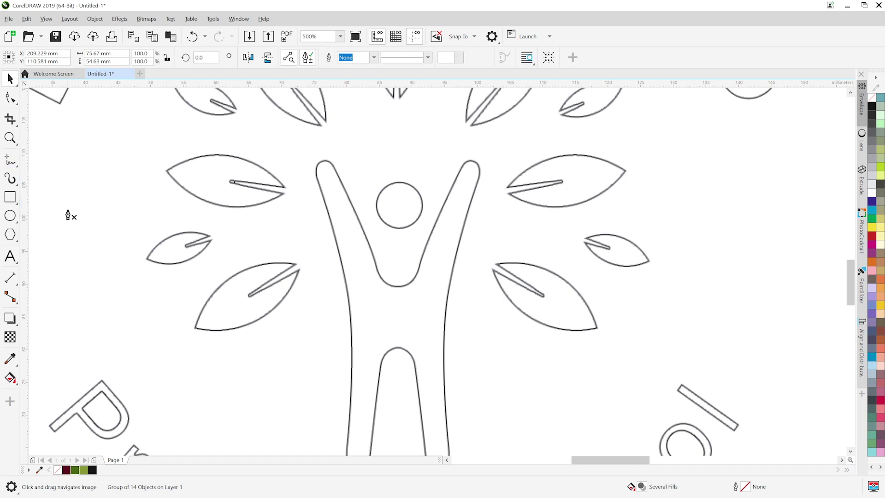
Step: Trace a Bézier outline down the figure's right leg and up its inner edge over the sketch
{"action": "scroll", "scroll_direction": "up", "scroll_amount": 3}
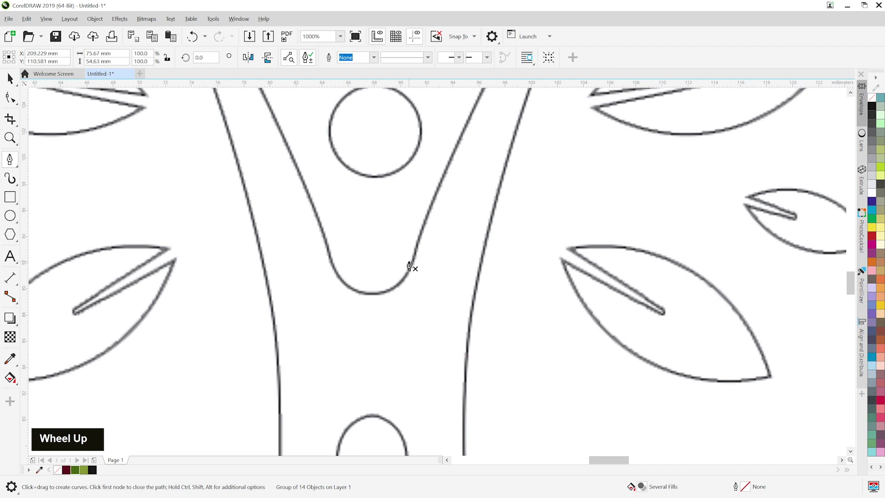
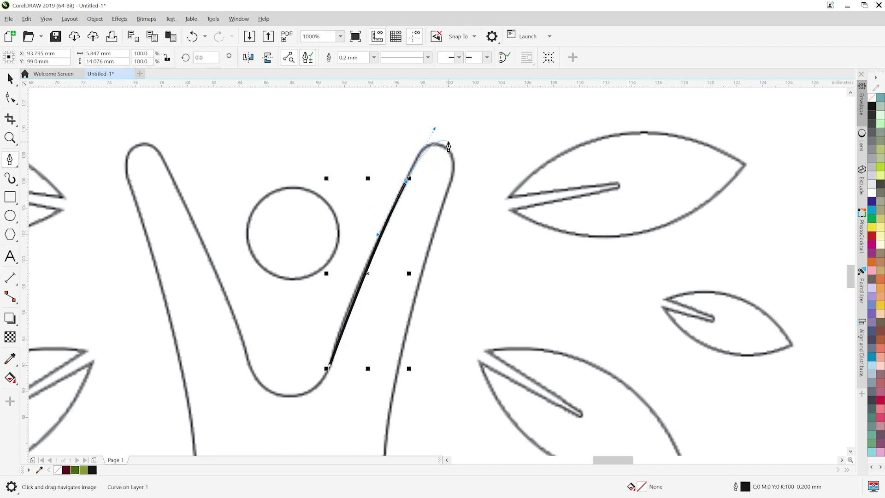
{"action": "scroll", "scroll_direction": "up", "scroll_amount": 3}
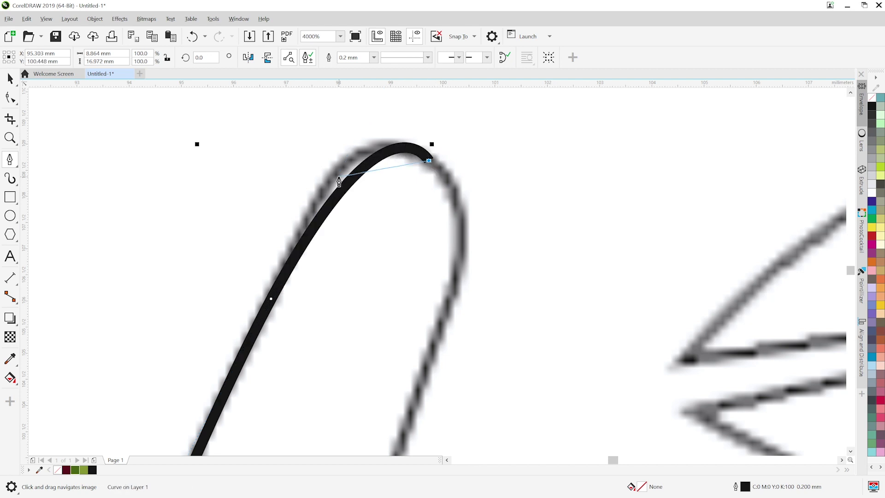
{"action": "scroll", "scroll_direction": "down", "scroll_amount": 3}
{"action": "scroll", "scroll_direction": "up", "scroll_amount": 3}
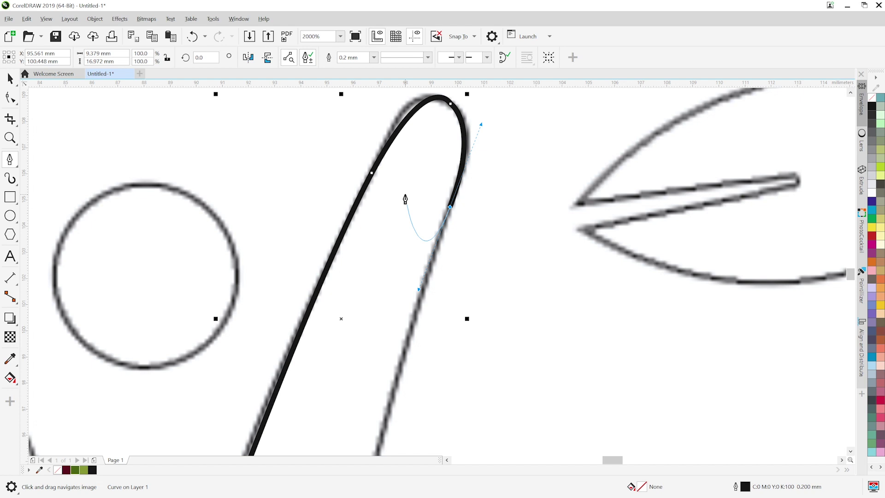
{"action": "scroll", "scroll_direction": "down", "scroll_amount": 3}
{"action": "middle_click", "coordinate": [432, 321]}
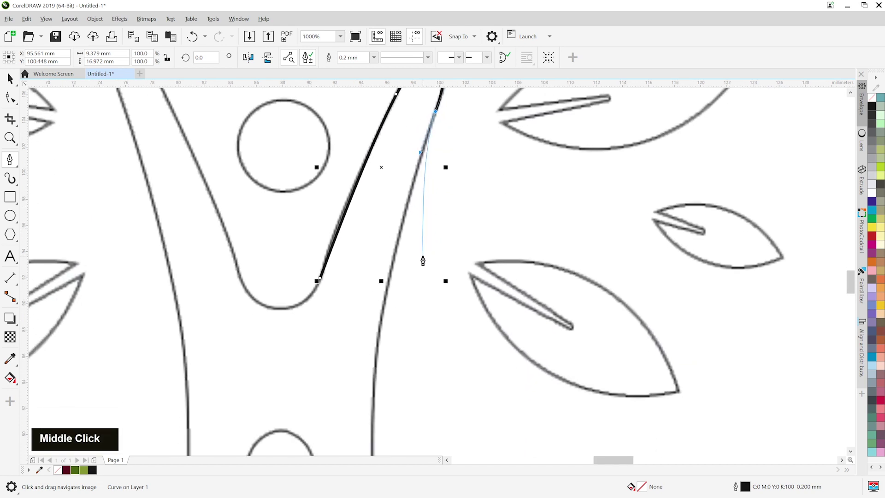
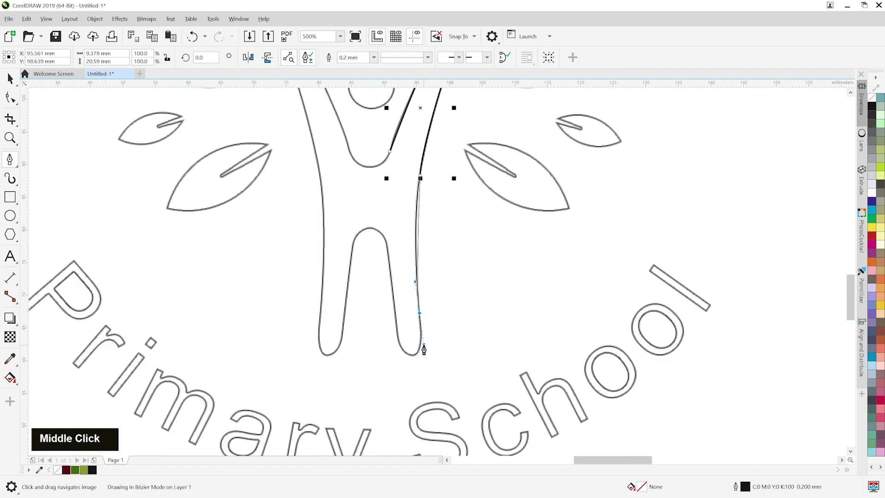
{"action": "scroll", "scroll_direction": "up", "scroll_amount": 3}
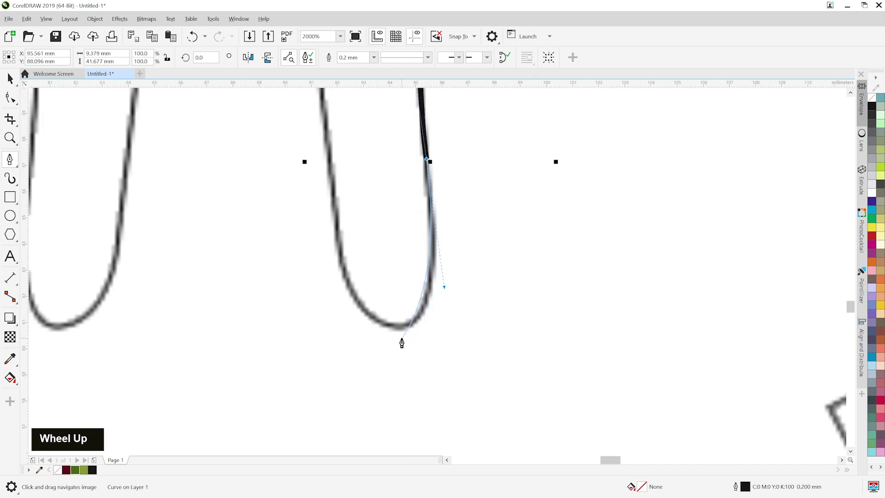
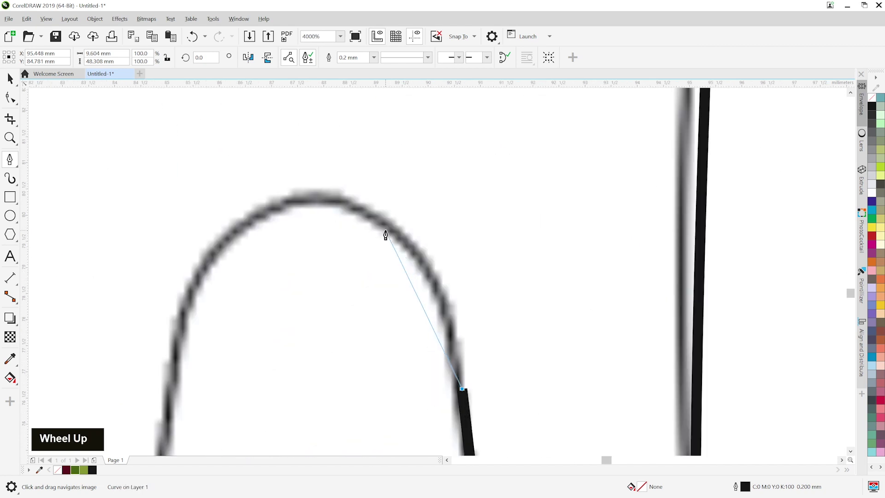
{"action": "scroll", "scroll_direction": "down", "scroll_amount": 3}
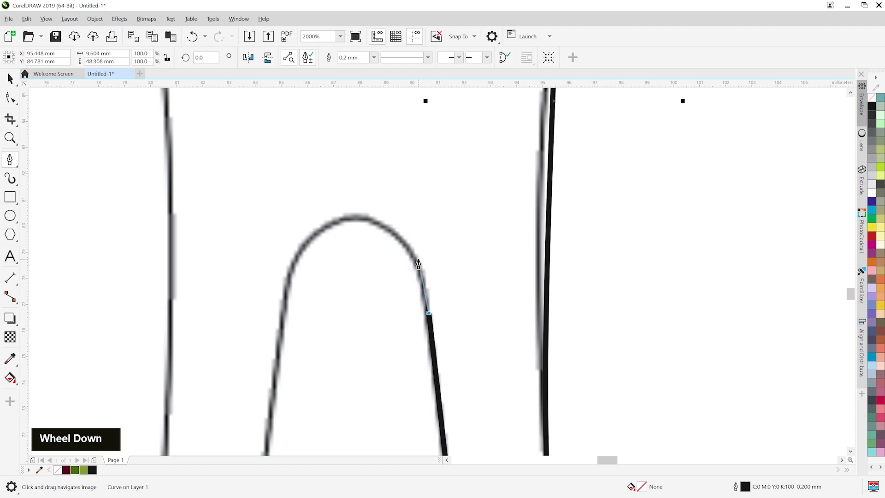
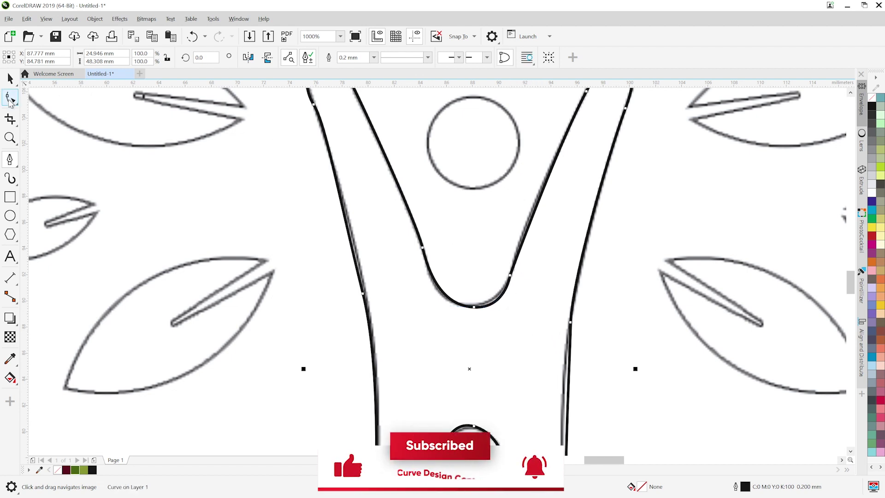
Step: Drag the traced figure's nodes to hug the sketch, undoing an unwanted left-arm change
{"action": "scroll", "scroll_direction": "up", "scroll_amount": 3}
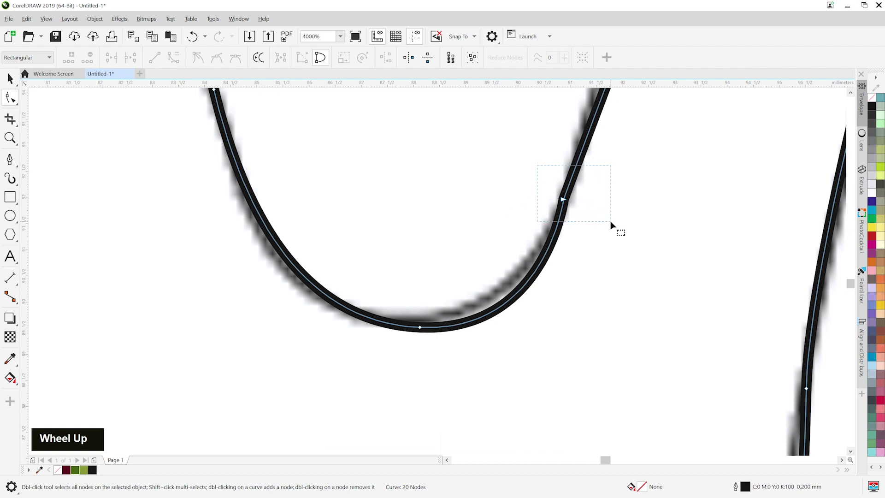
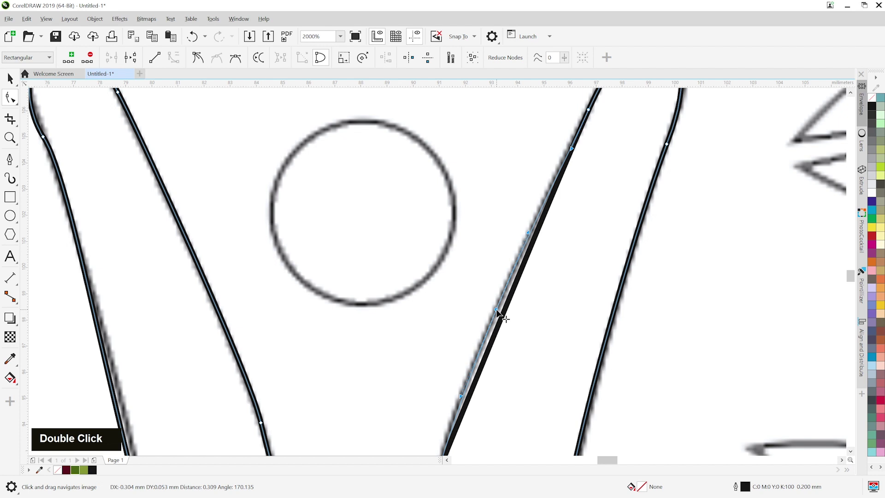
{"action": "scroll", "scroll_direction": "down", "scroll_amount": 3}
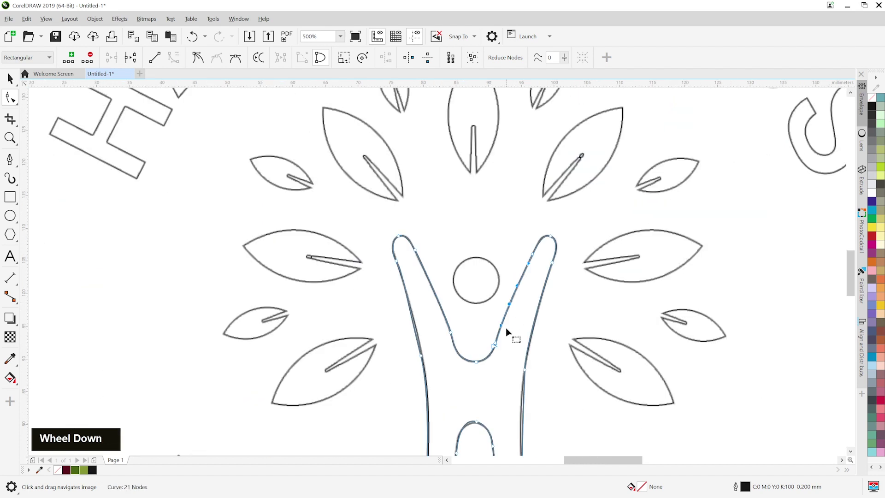
{"action": "scroll", "scroll_direction": "up", "scroll_amount": 3}
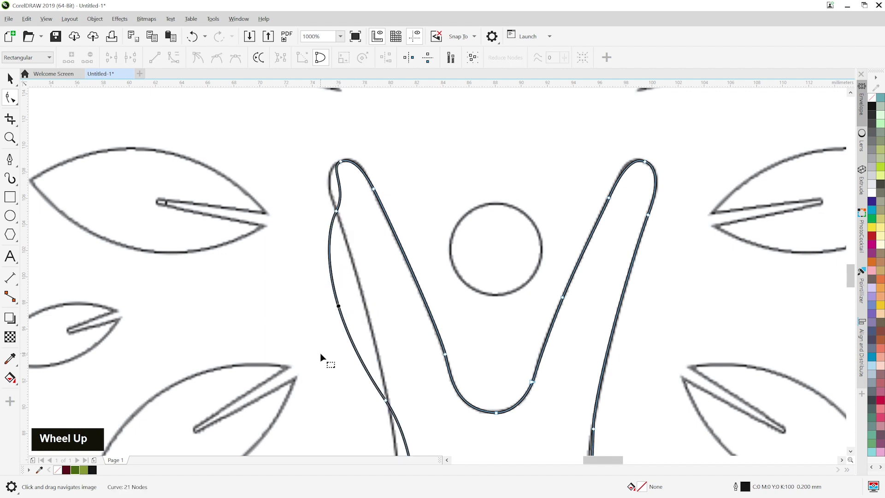
{"action": "key", "text": "ctrl+z"}
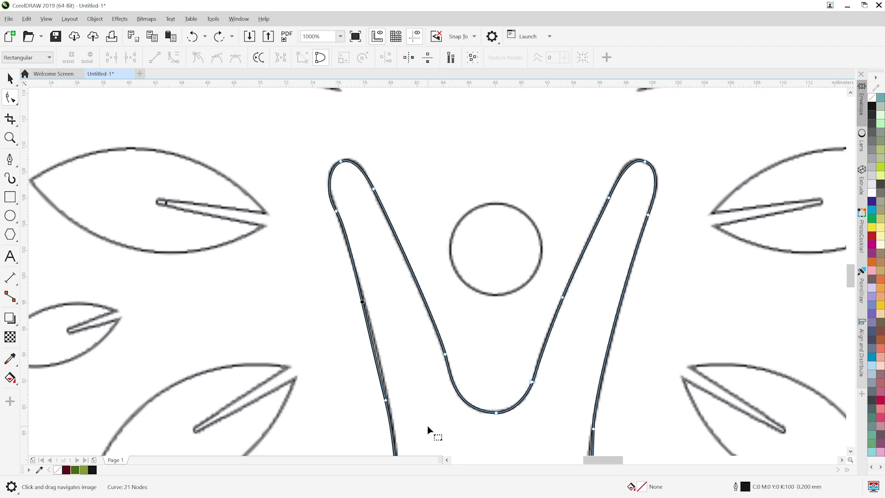
{"action": "middle_click", "coordinate": [463, 425]}
{"action": "scroll", "scroll_direction": "down", "scroll_amount": 3}
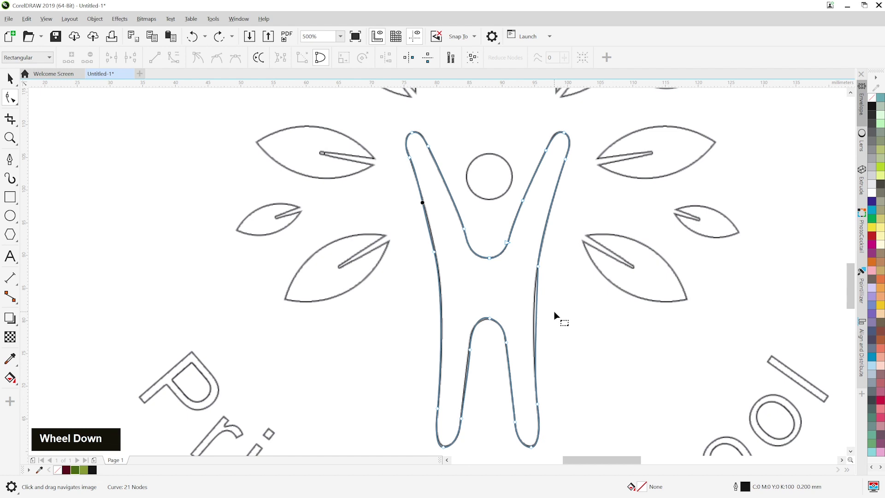
{"action": "scroll", "scroll_direction": "up", "scroll_amount": 3}
Step: Add a node on the right leg edge and finish refining the 22-node figure curve
{"action": "double_click", "coordinate": [522, 329]}
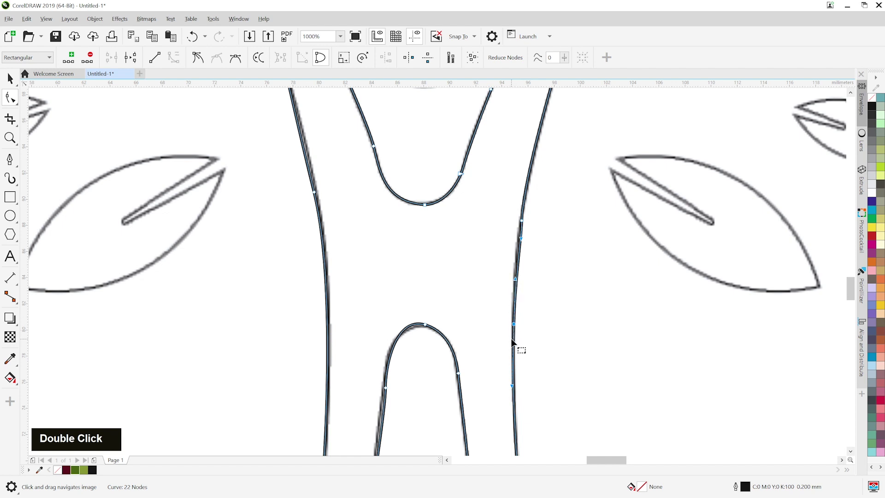
{"action": "middle_click", "coordinate": [548, 389]}
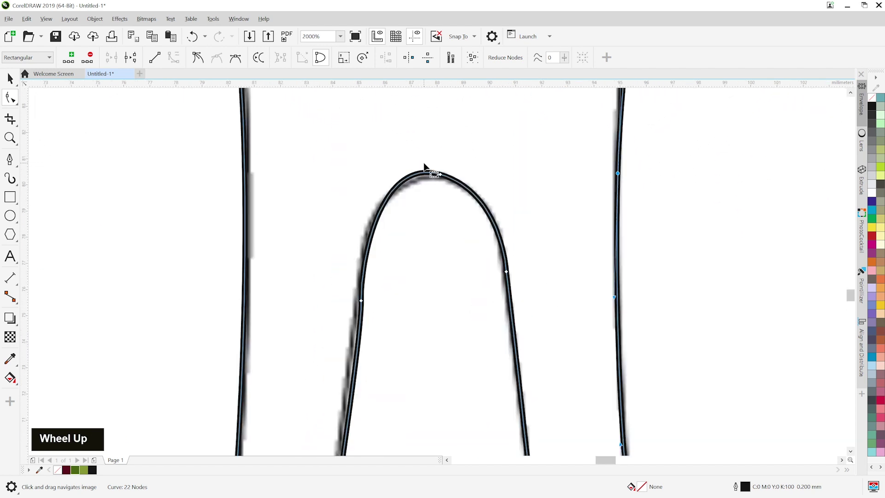
{"action": "scroll", "scroll_direction": "up", "scroll_amount": 3}
{"action": "scroll", "scroll_direction": "down", "scroll_amount": 3}
{"action": "middle_click", "coordinate": [440, 321]}
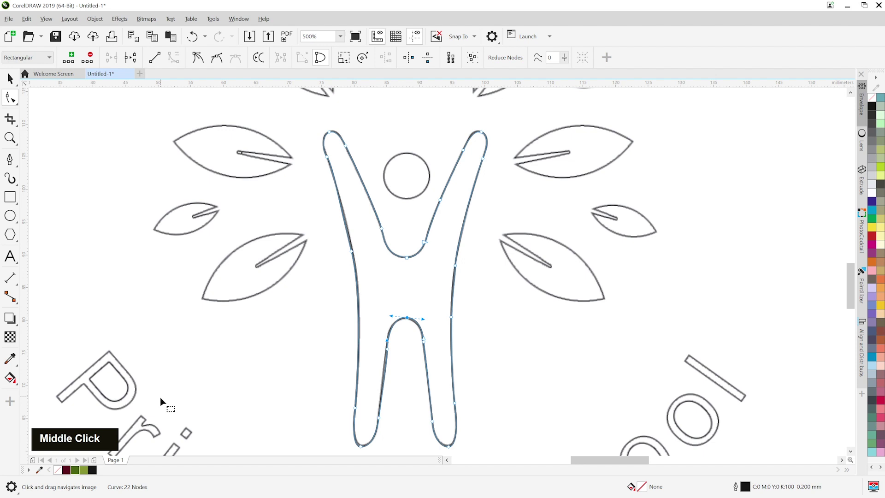
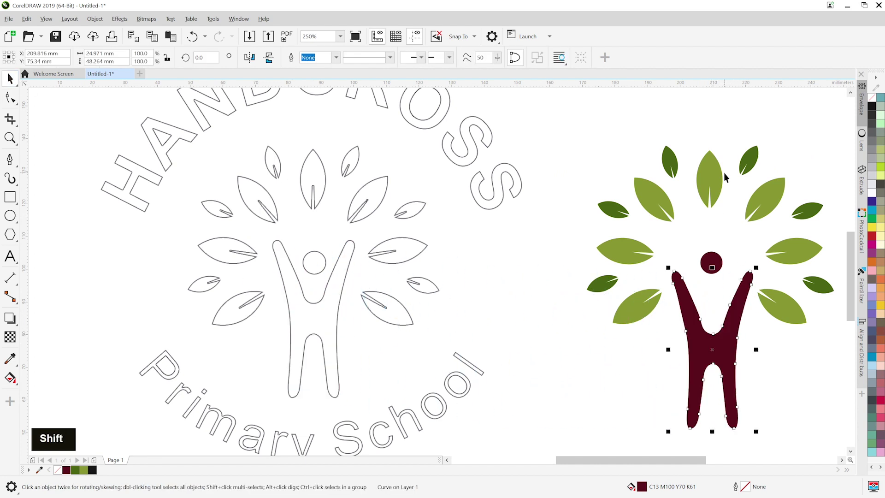
Step: Set the maroon figure among the green leaves and draw a circle around the outlined logo
{"action": "left_click", "coordinate": [715, 175]}
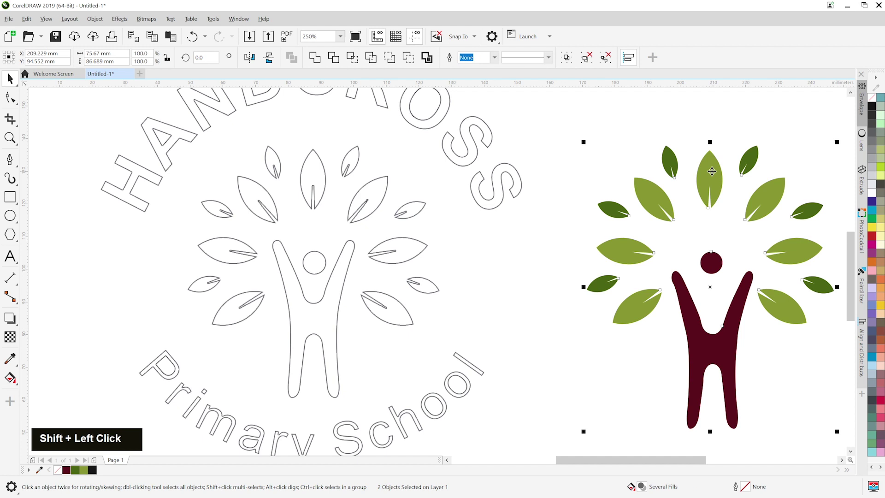
{"action": "key", "text": "x"}
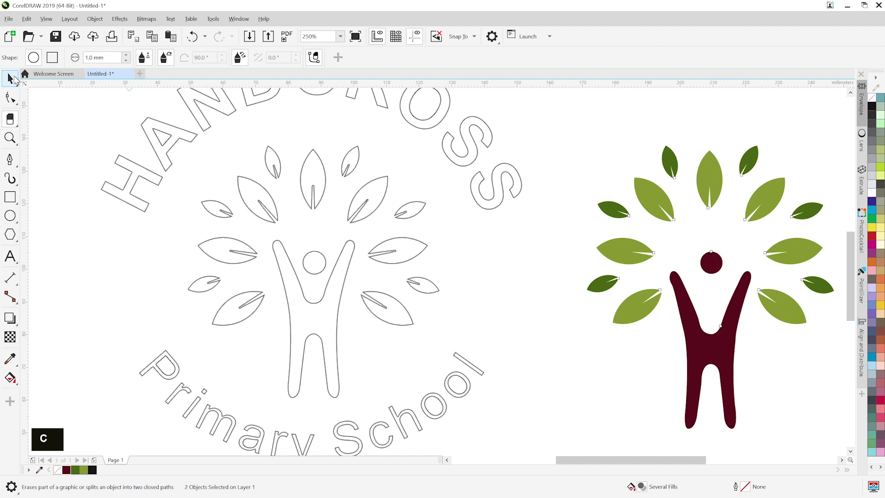
{"action": "middle_click", "coordinate": [671, 181]}
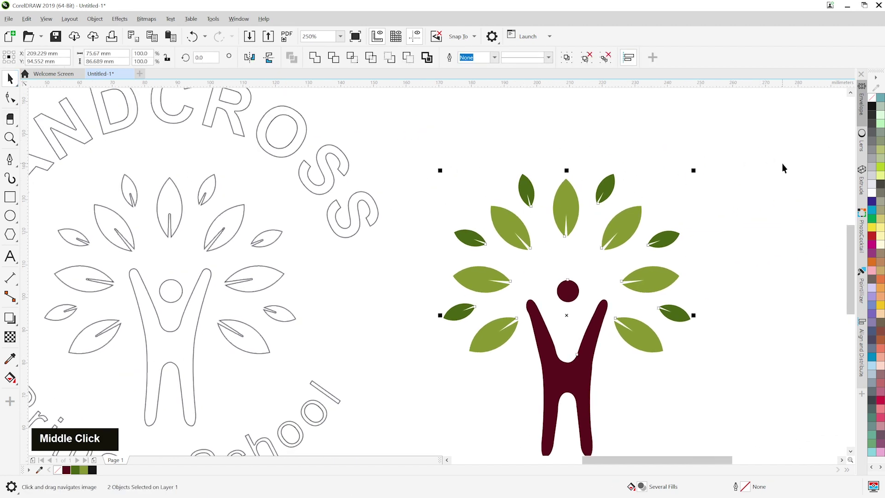
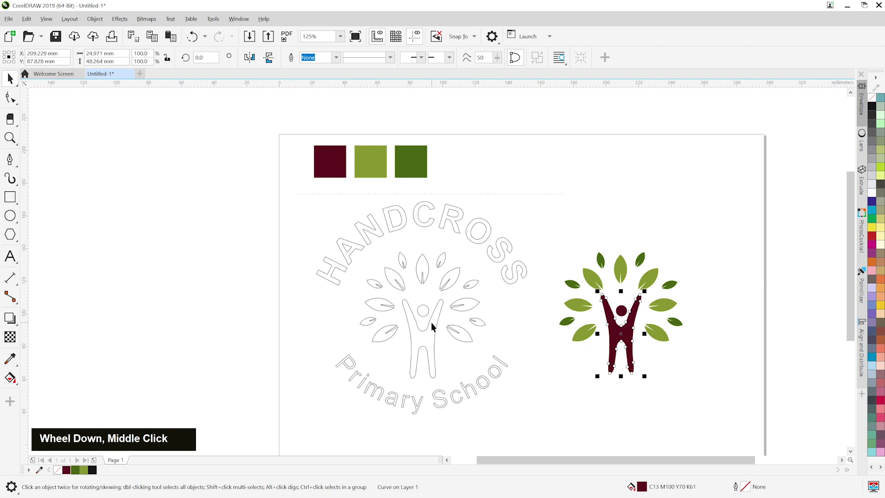
{"action": "scroll", "scroll_direction": "up", "scroll_amount": 3}
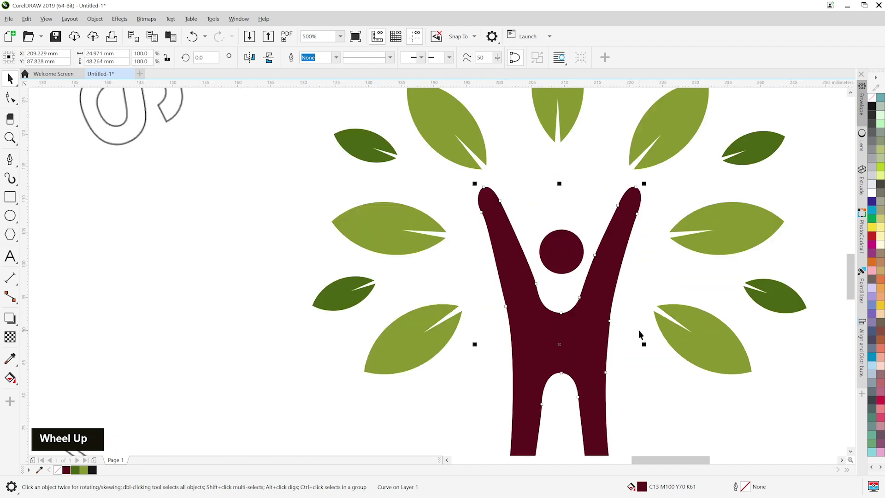
{"action": "scroll", "scroll_direction": "down", "scroll_amount": 3}
{"action": "middle_click", "coordinate": [401, 308]}
{"action": "scroll", "scroll_direction": "down", "scroll_amount": 3}
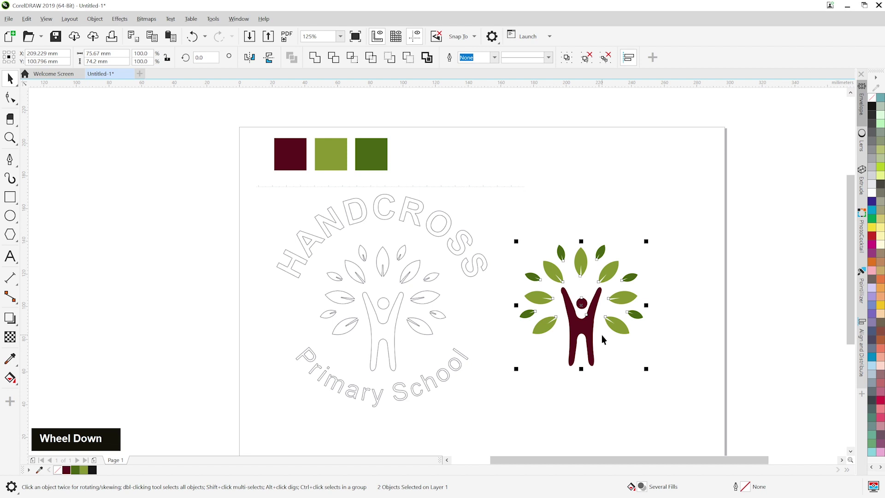
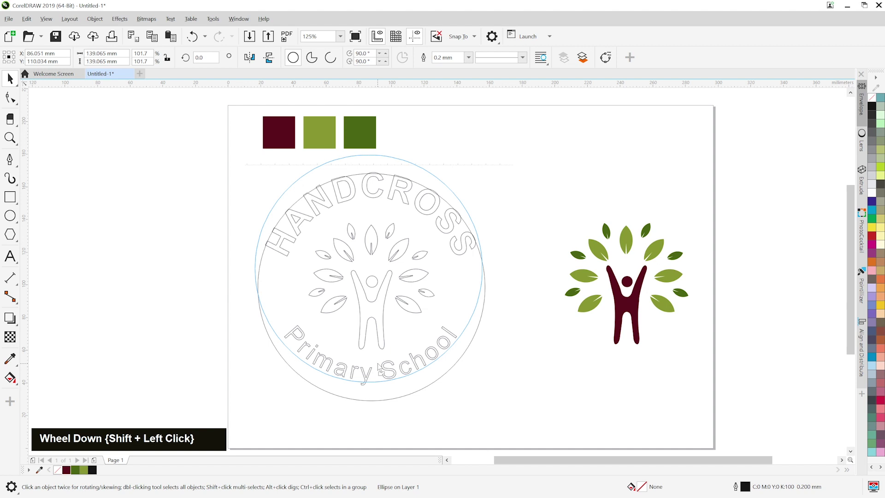
Step: Scale the circle to about 139 mm so it runs along the badge's outer ring
{"action": "scroll", "scroll_direction": "up", "scroll_amount": 3}
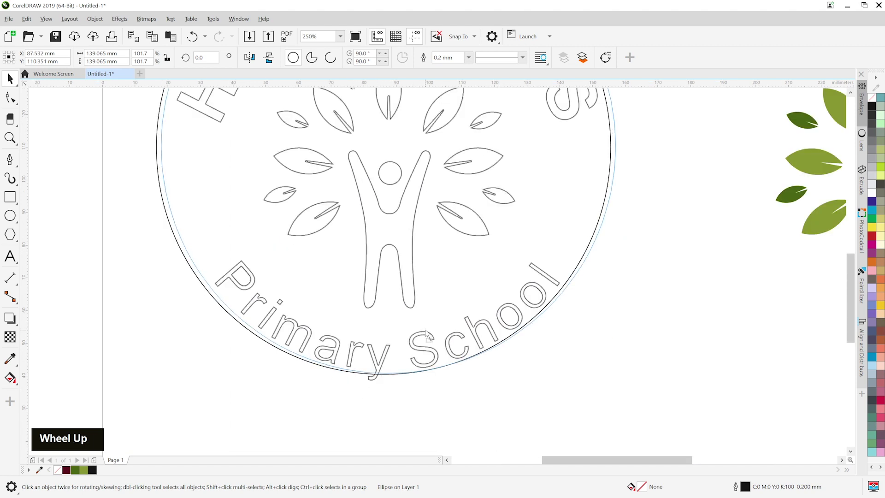
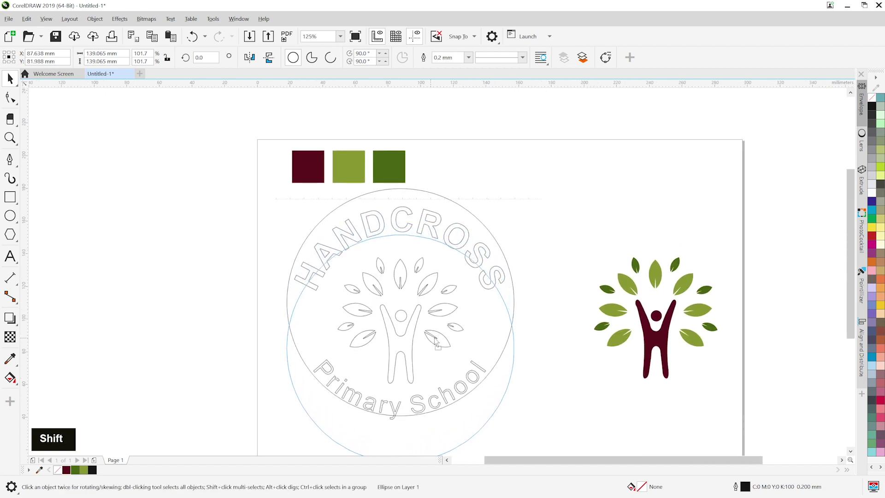
Step: Duplicate the circle lower down, narrow it to about 132.5 mm, and drag both off the page
{"action": "scroll", "scroll_direction": "up", "scroll_amount": 3}
{"action": "scroll", "scroll_direction": "down", "scroll_amount": 3}
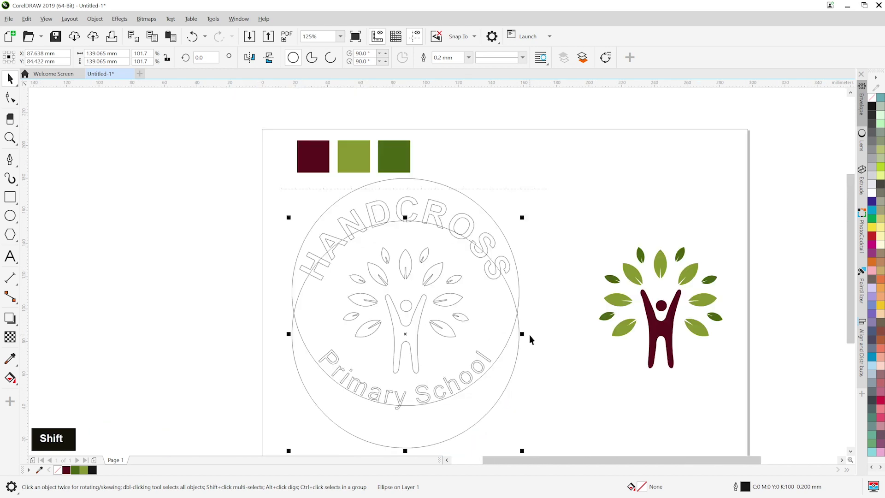
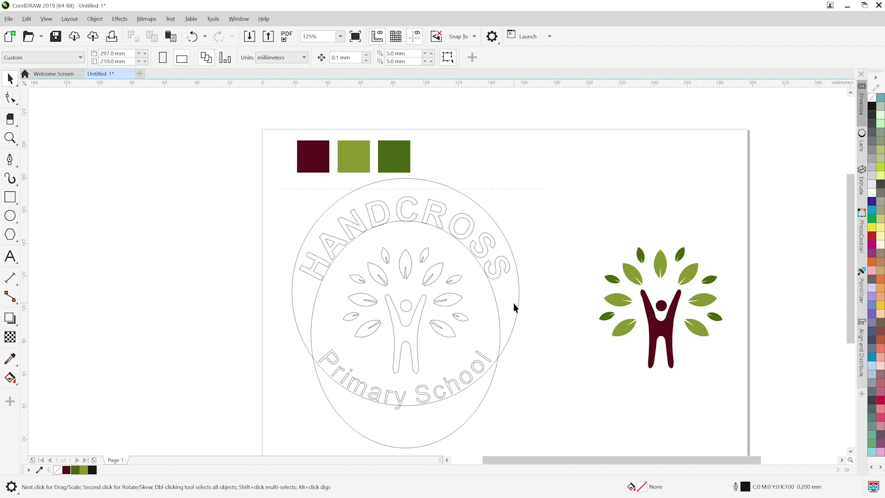
{"action": "scroll", "scroll_direction": "up", "scroll_amount": 3}
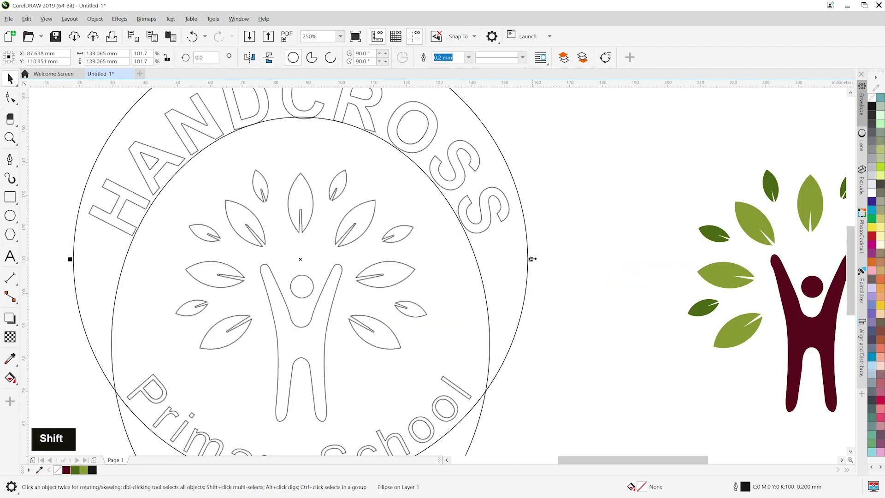
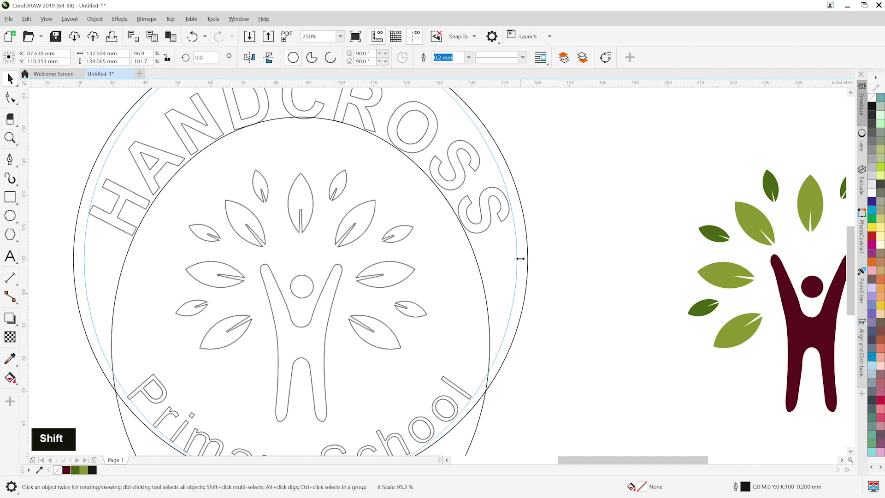
{"action": "scroll", "scroll_direction": "down", "scroll_amount": 3}
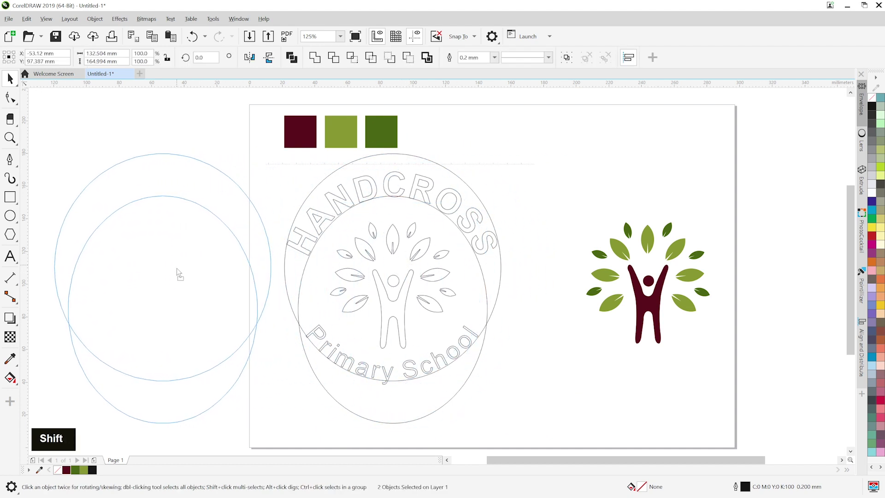
Step: Write Primary School along the lower ellipse's bottom edge and enlarge it to 36 pt Arial
{"action": "middle_click", "coordinate": [447, 319]}
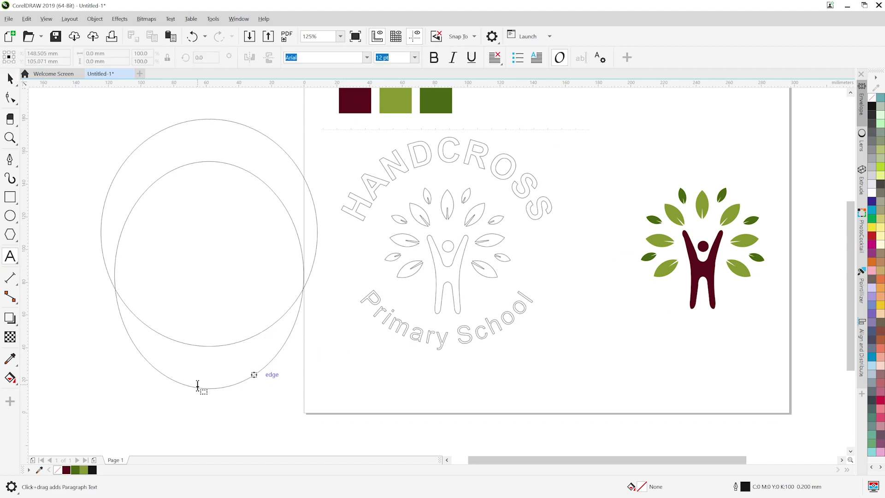
{"action": "scroll", "scroll_direction": "up", "scroll_amount": 3}
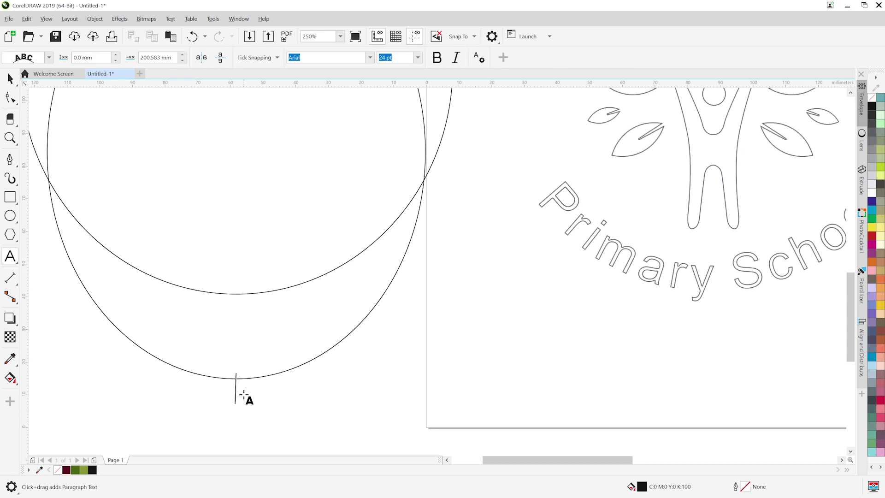
{"action": "scroll", "scroll_direction": "down", "scroll_amount": 3}
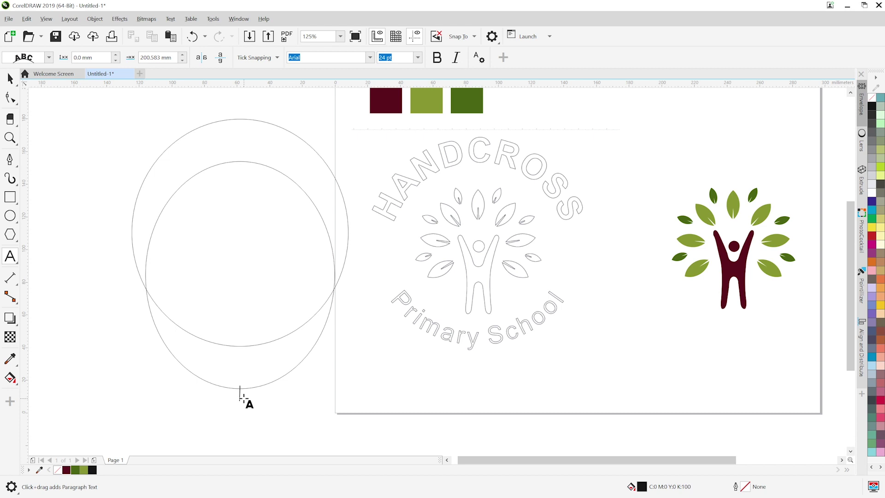
{"action": "key", "text": "shift+p"}
{"action": "key", "text": "i"}
{"action": "key", "text": "r"}
{"action": "key", "text": "m"}
{"action": "key", "text": "a"}
{"action": "key", "text": "space"}
{"action": "key", "text": "shift+s"}
{"action": "key", "text": "c"}
{"action": "key", "text": "h"}
{"action": "key", "text": "o"}
{"action": "key", "text": "l"}
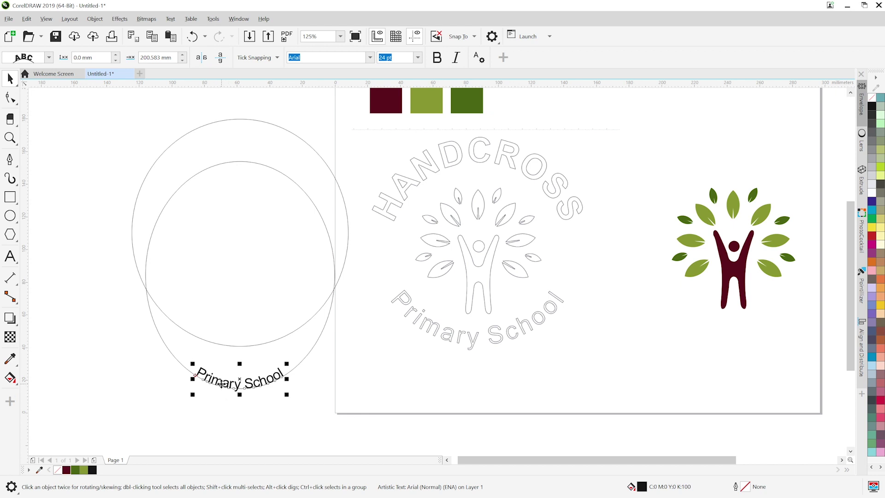
{"action": "scroll", "scroll_direction": "up", "scroll_amount": 3}
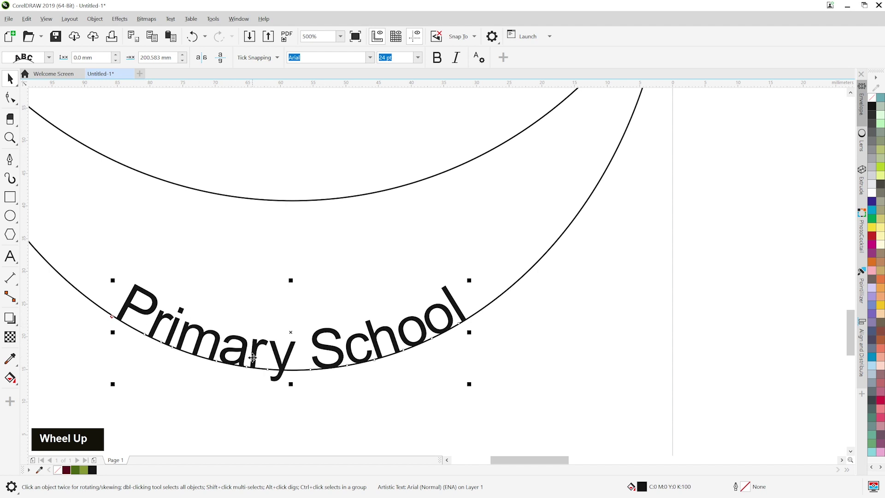
{"action": "scroll", "scroll_direction": "down", "scroll_amount": 3}
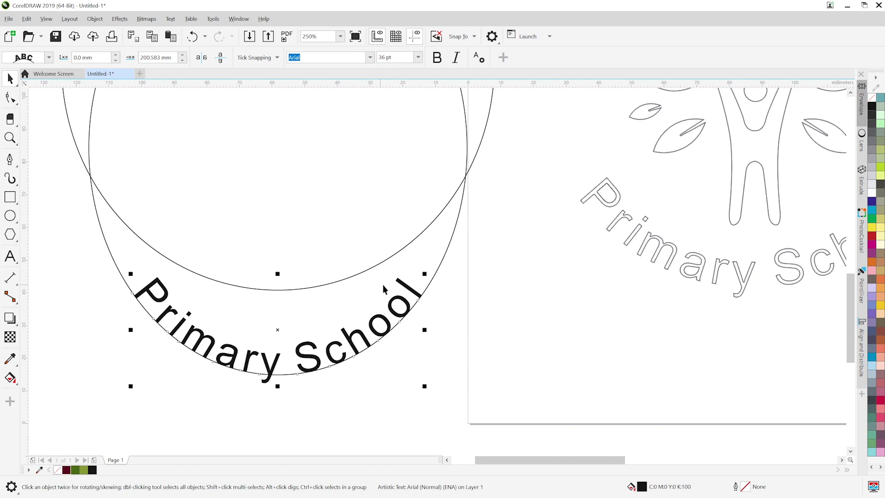
{"action": "scroll", "scroll_direction": "down", "scroll_amount": 3}
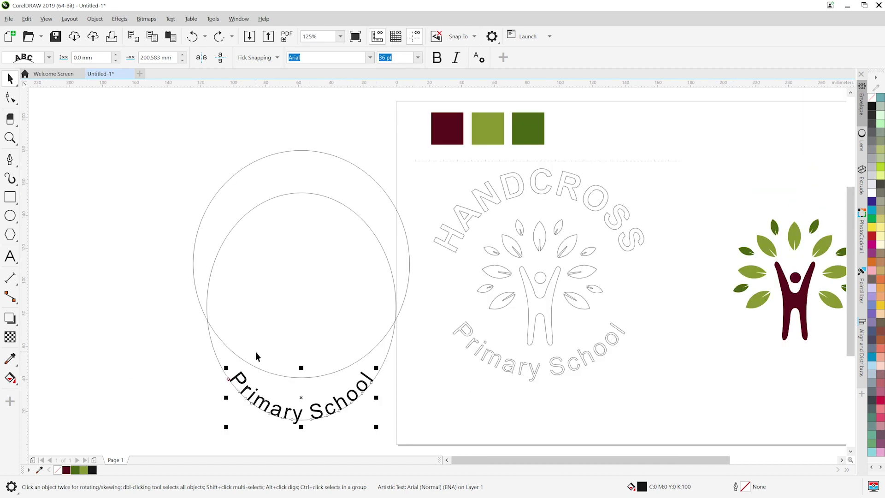
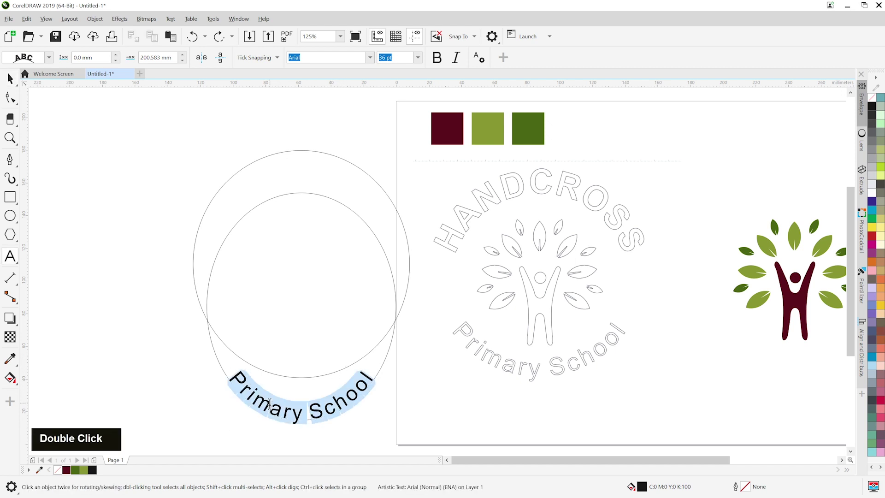
Step: Cut the Primary School text and paste it back so it reads upright along the lower ellipse
{"action": "key", "text": "ctrl+x"}
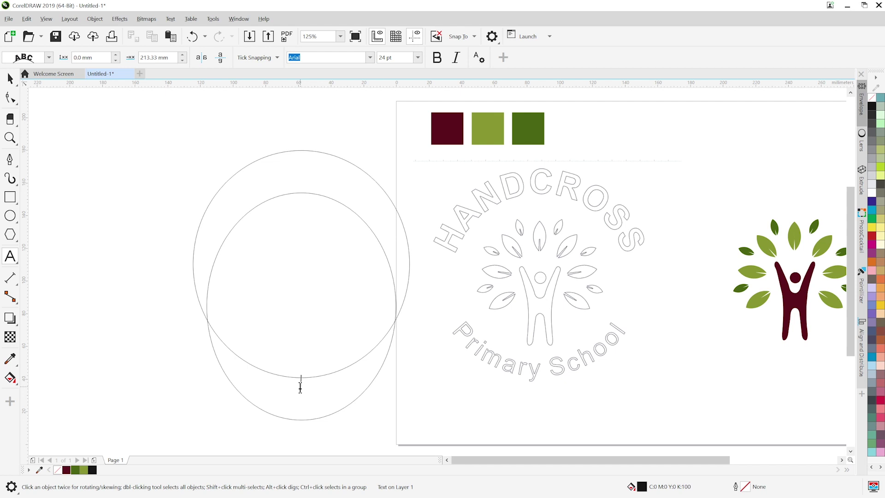
{"action": "key", "text": "ctrl+v"}
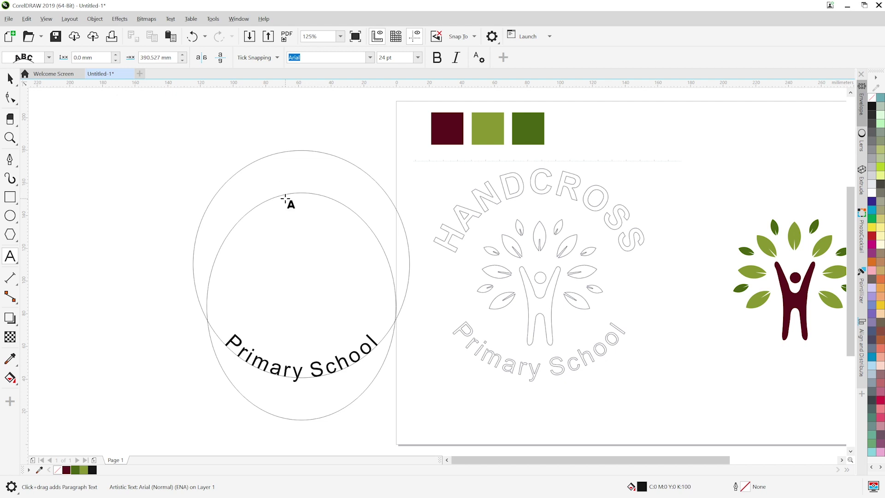
Step: Write HANDCROSS along the top of the outer circle and set it to 50 pt
{"action": "key", "text": "h"}
{"action": "type", "text": "A, H"}
{"action": "key", "text": "space"}
{"action": "key", "text": "BackSpace"}
{"action": "type", "text": "R, C"}
{"action": "key", "text": "s"}
{"action": "type", "text": "S, O"}
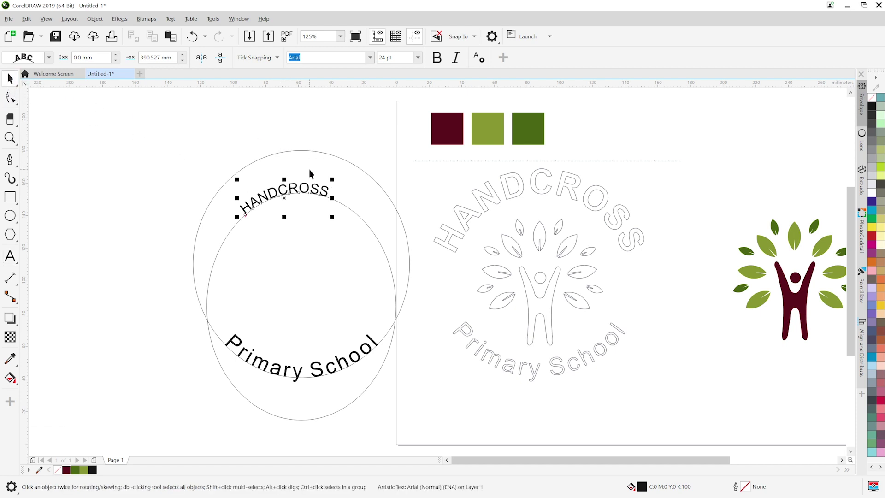
{"action": "scroll", "scroll_direction": "up", "scroll_amount": 3}
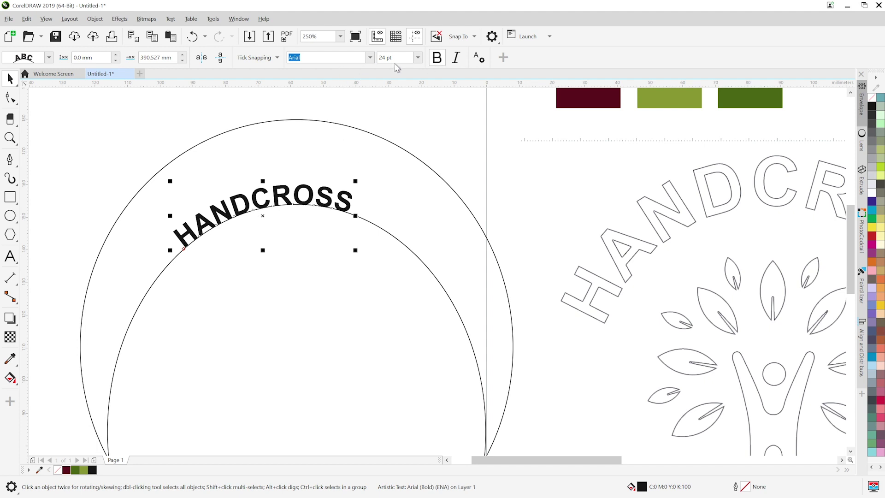
{"action": "scroll", "scroll_direction": "down", "scroll_amount": 3}
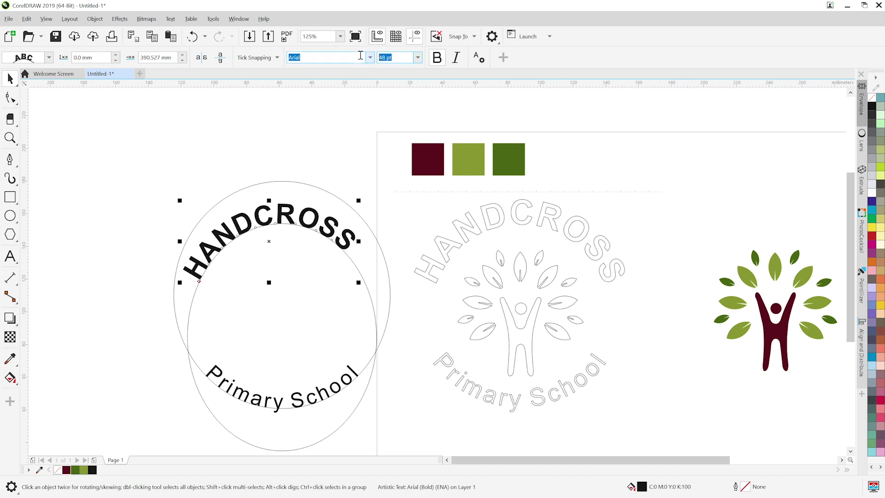
{"action": "key", "text": "5"}
{"action": "key", "text": "0"}
{"action": "key", "text": "Return"}
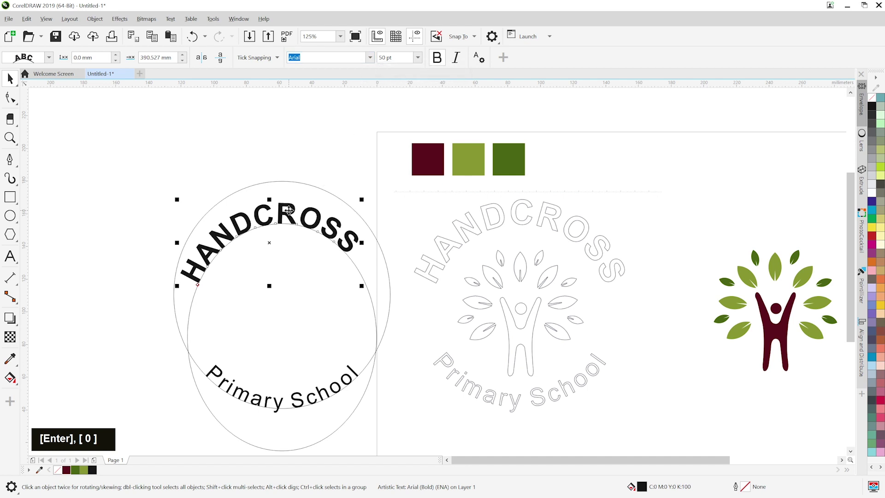
Step: Enlarge the bold HANDCROSS lettering to 55 pt arcing above Primary School
{"action": "scroll", "scroll_direction": "up", "scroll_amount": 3}
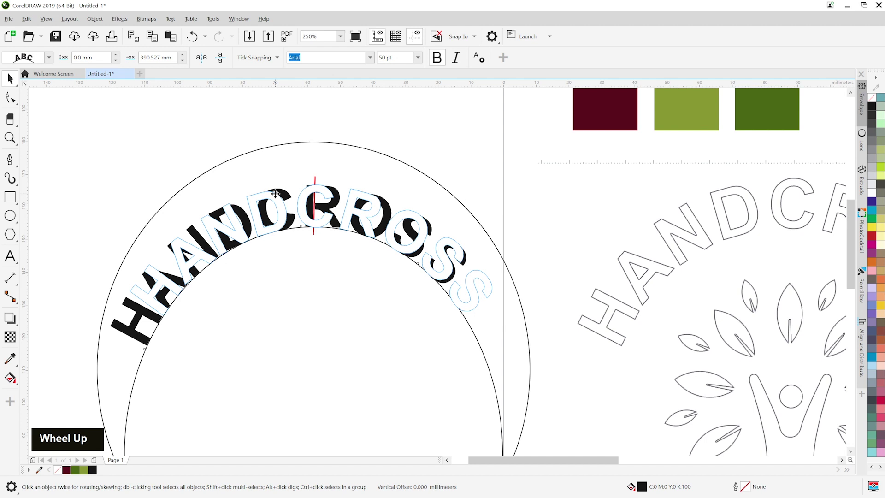
{"action": "scroll", "scroll_direction": "up", "scroll_amount": 3}
{"action": "scroll", "scroll_direction": "down", "scroll_amount": 3}
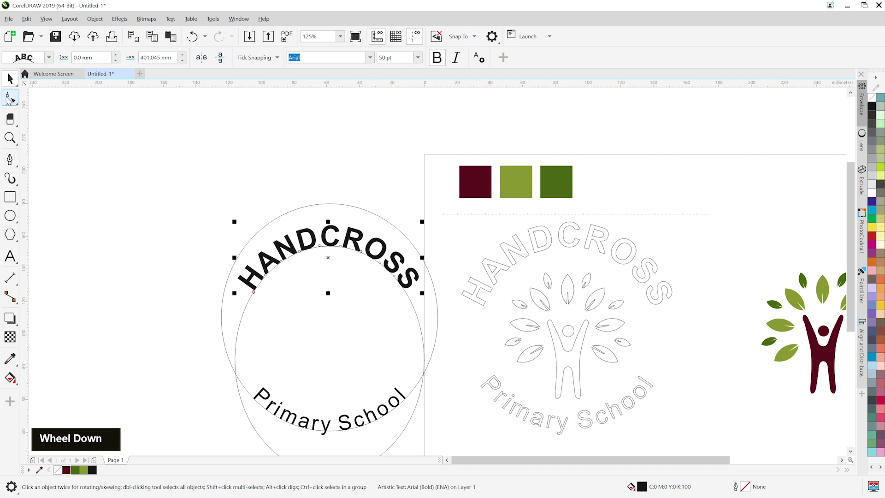
{"action": "scroll", "scroll_direction": "up", "scroll_amount": 3}
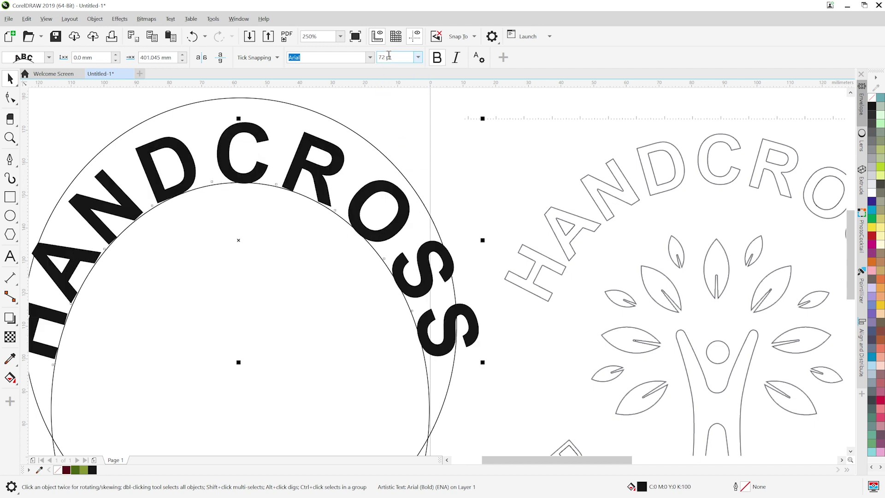
{"action": "key", "text": "5"}
{"action": "key", "text": "Return"}
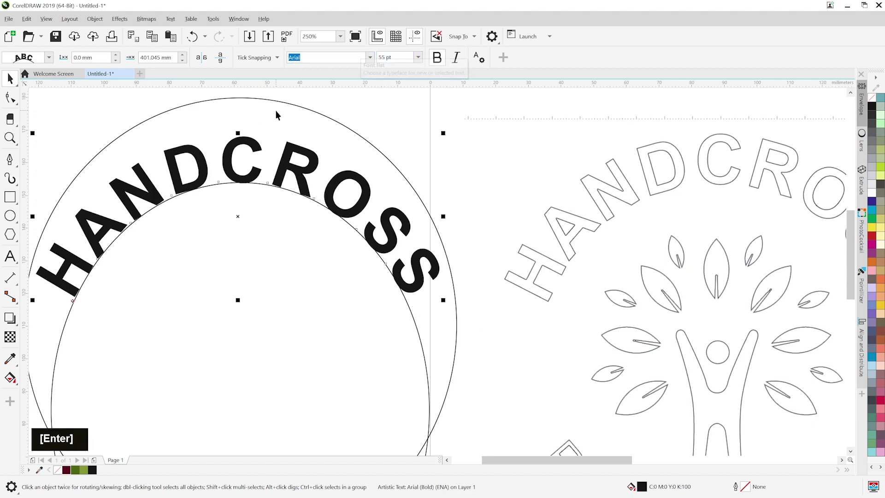
{"action": "scroll", "scroll_direction": "down", "scroll_amount": 3}
{"action": "middle_click", "coordinate": [385, 176]}
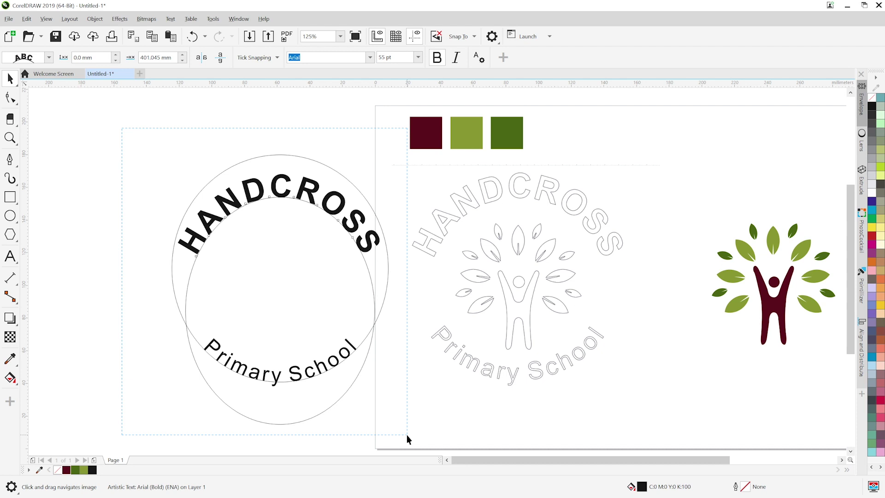
Step: Delete the guide circles and group the curved HANDCROSS and Primary School text
{"action": "scroll", "scroll_direction": "down", "scroll_amount": 3}
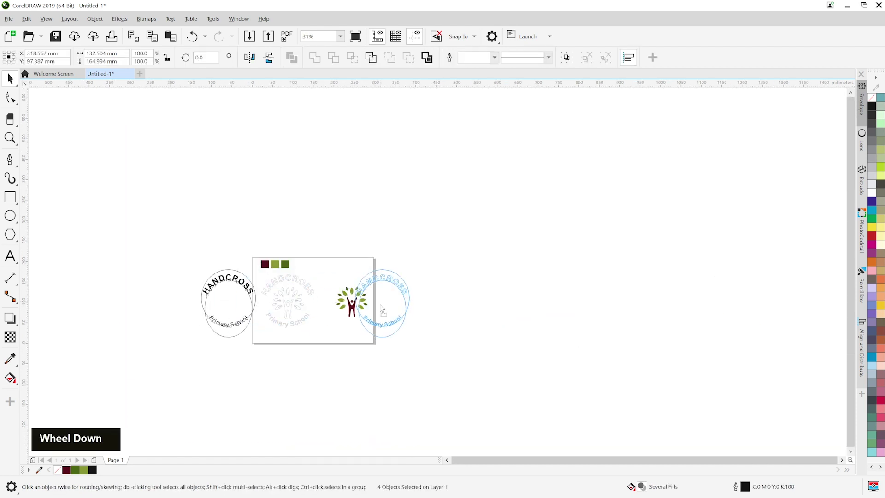
{"action": "right_click", "coordinate": [424, 314]}
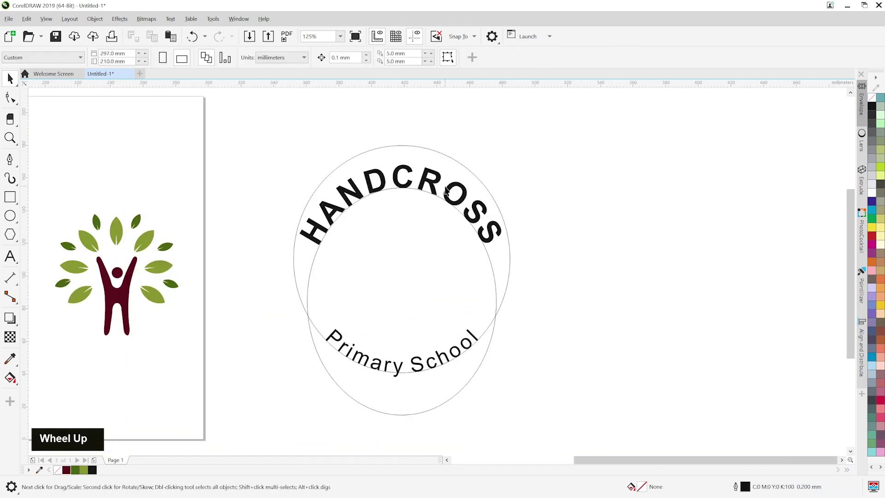
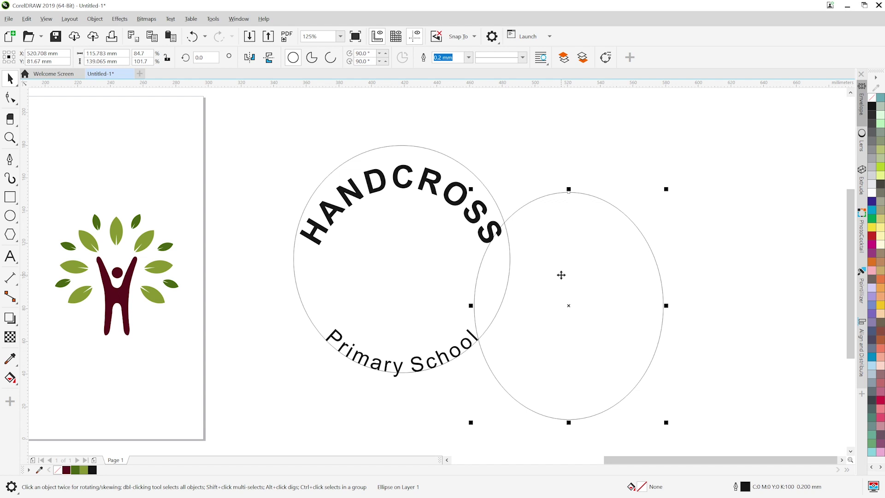
{"action": "key", "text": "Delete"}
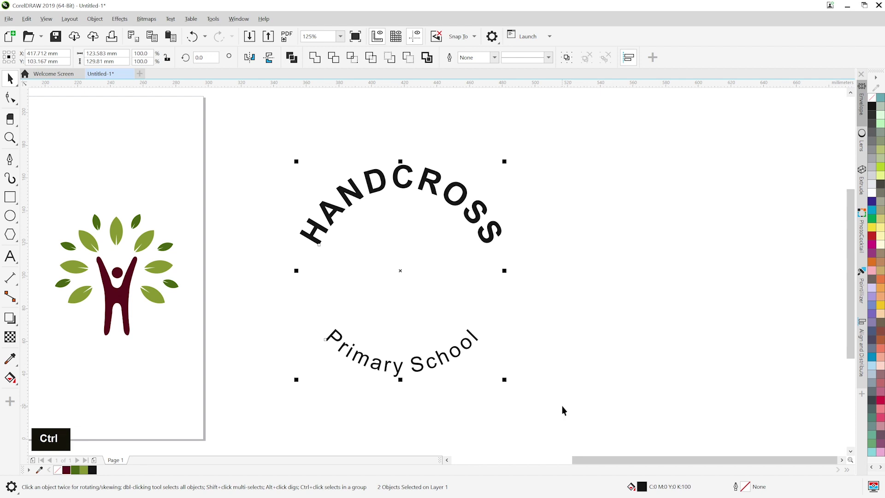
{"action": "key", "text": "ctrl+g"}
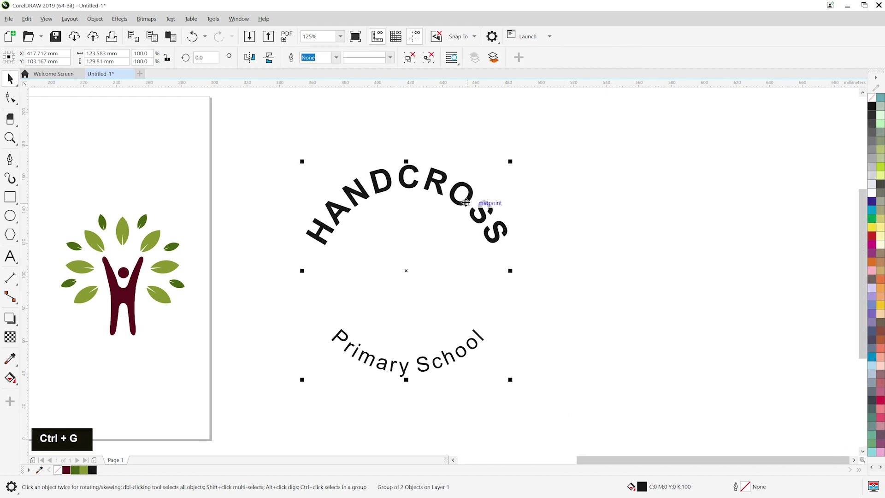
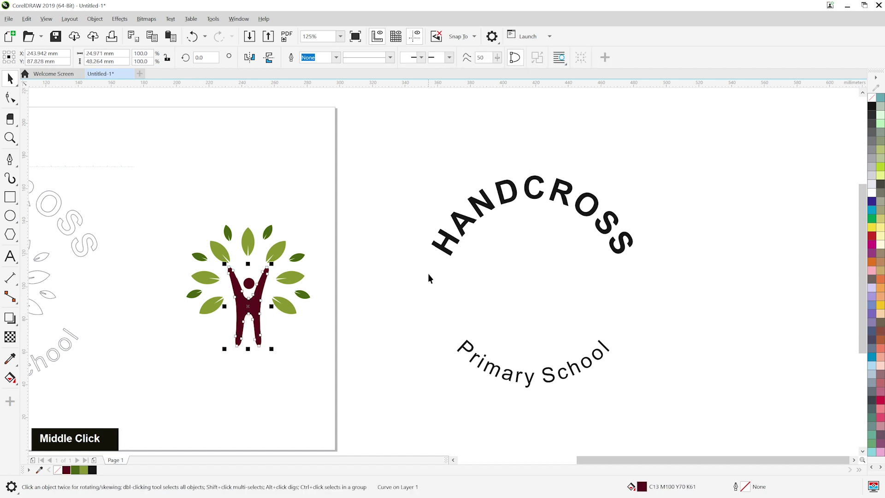
Step: Group the maroon figure with its leaves and centre it within the text ring
{"action": "left_click", "coordinate": [465, 234]}
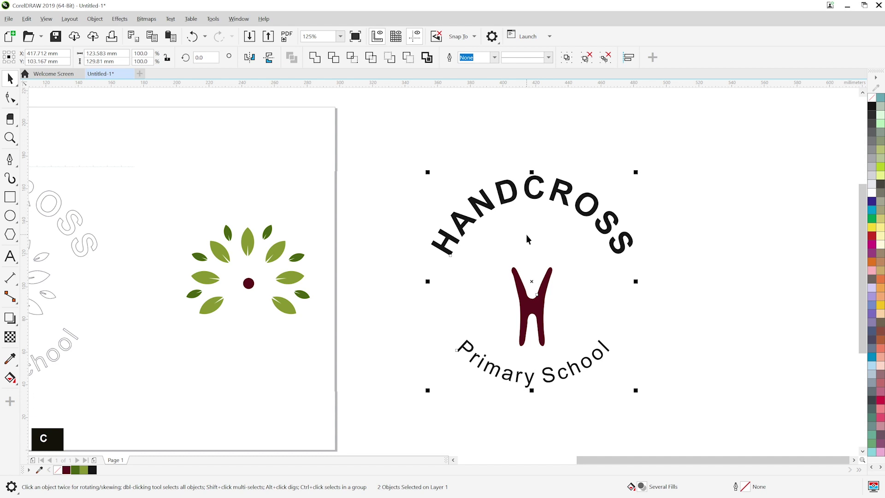
{"action": "key", "text": "ctrl+z"}
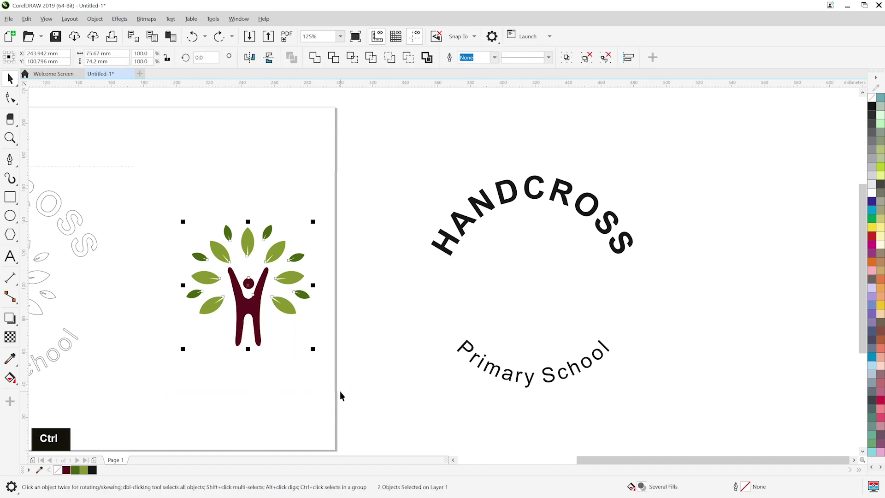
{"action": "key", "text": "ctrl+g"}
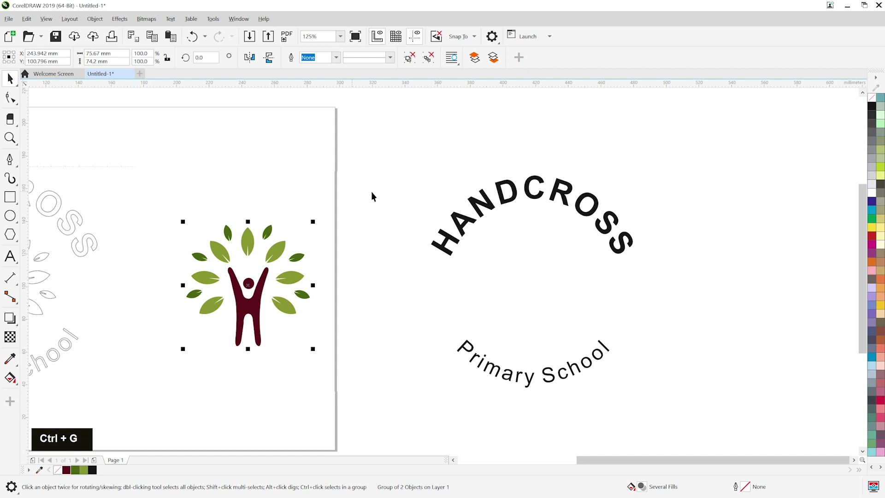
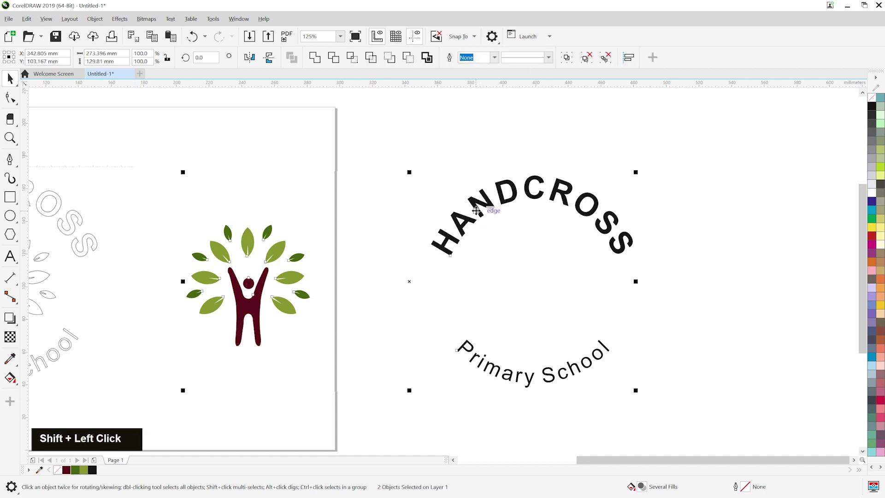
{"action": "key", "text": "x"}
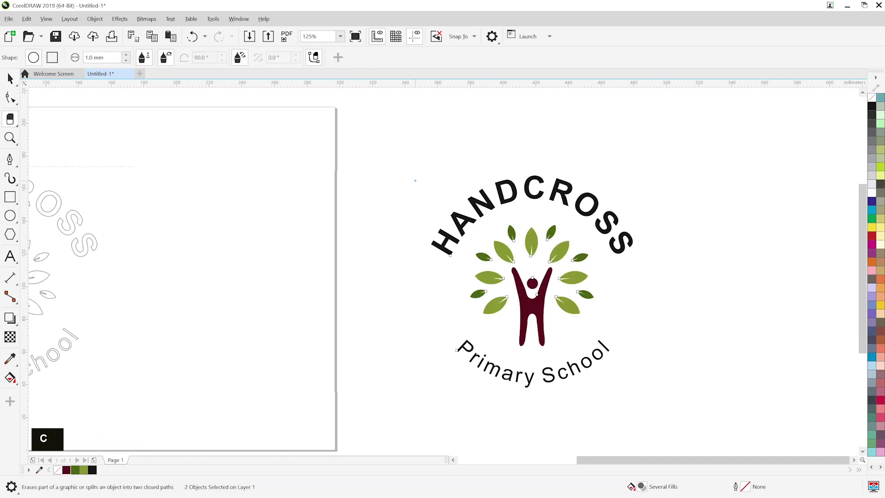